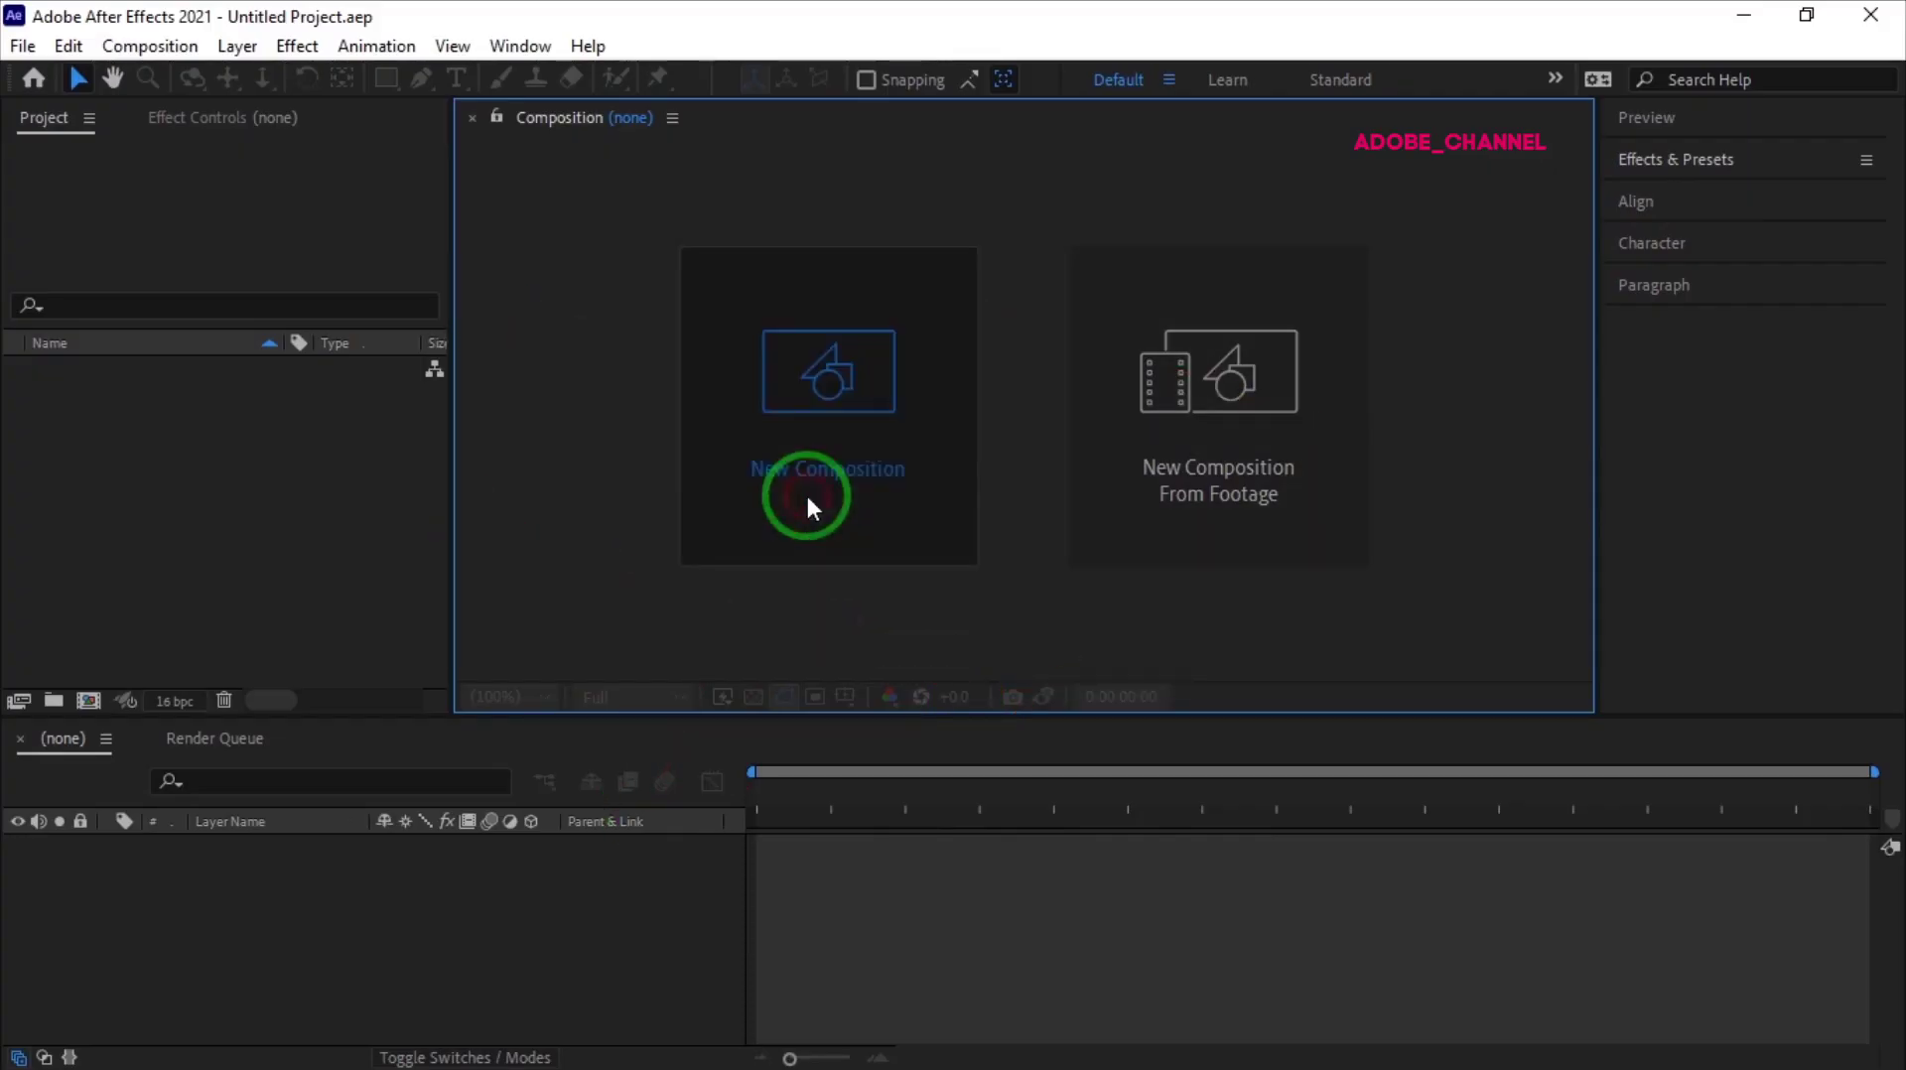
# Name the new composition 'final' and confirm its settings
pyautogui.moveTo(815, 510); pyautogui.dragTo(816, 510)
pyautogui.write('final')
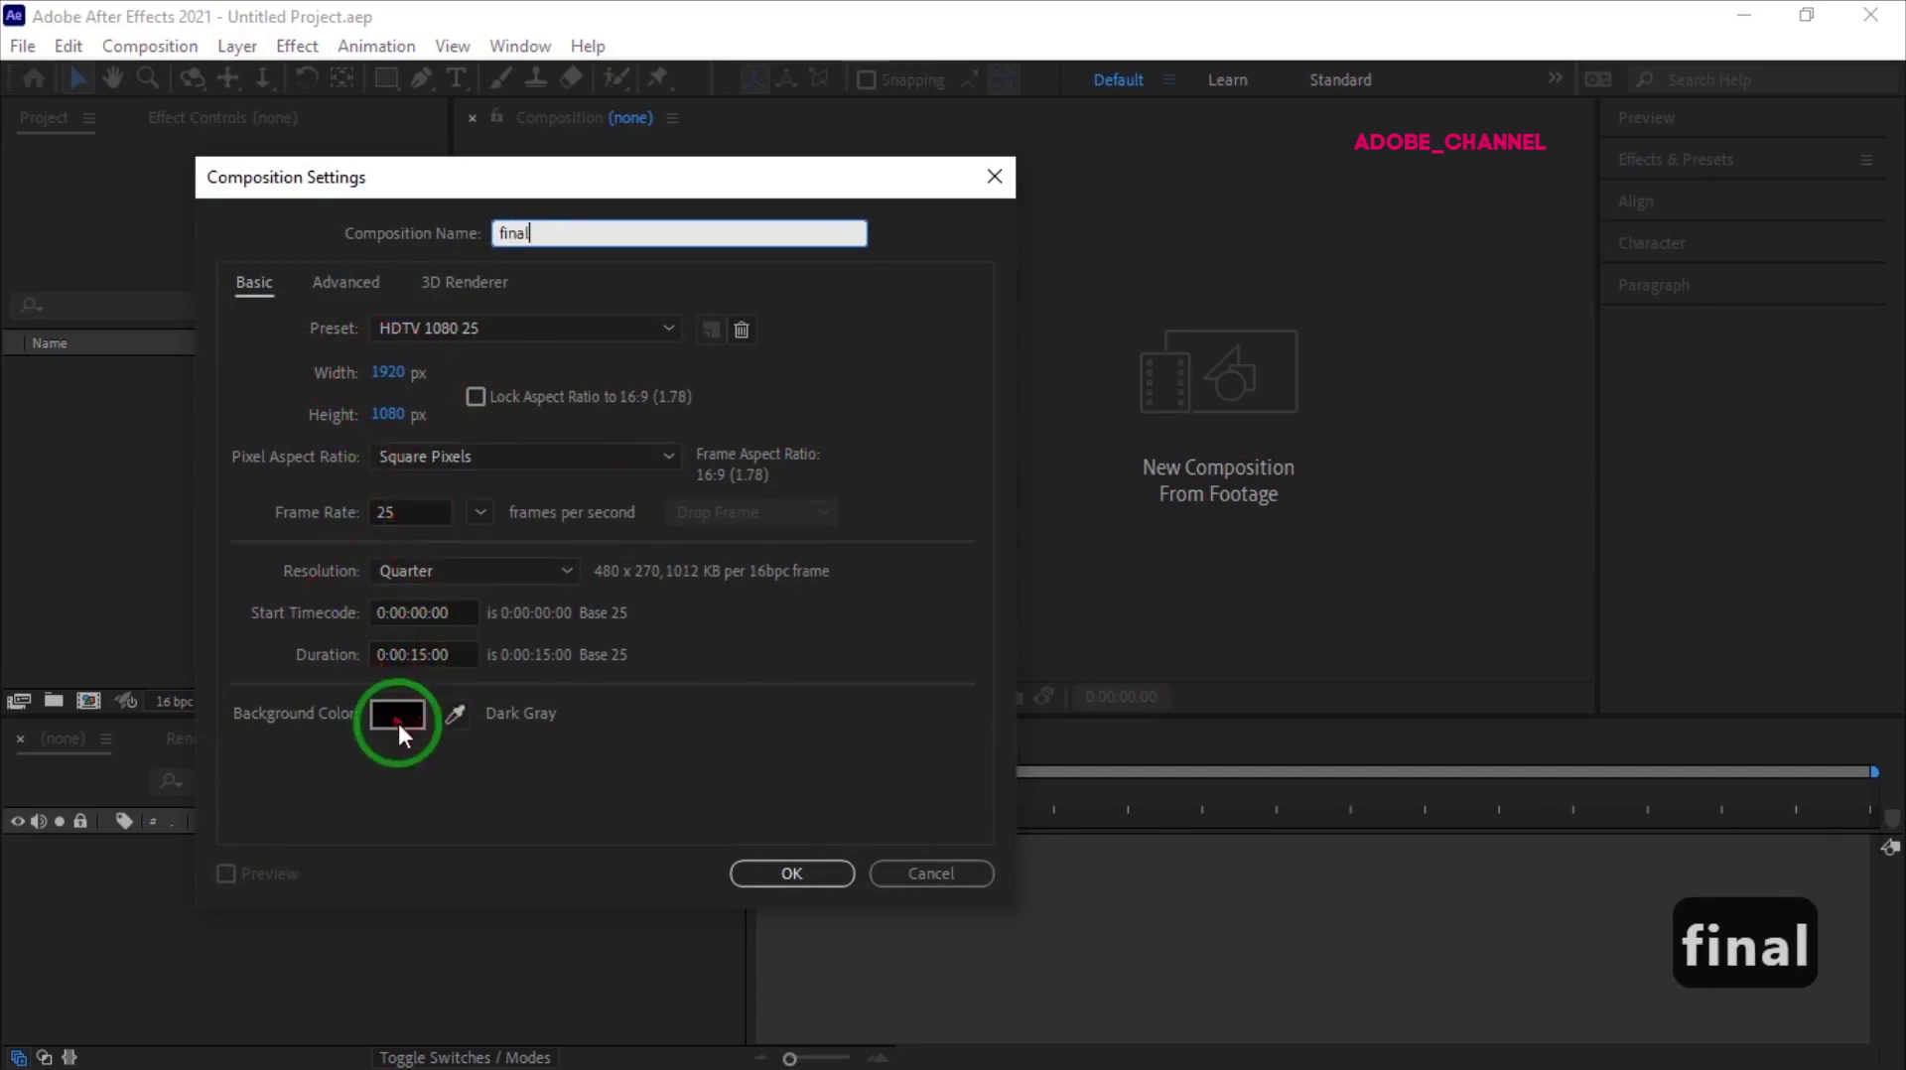
pyautogui.click(799, 896)
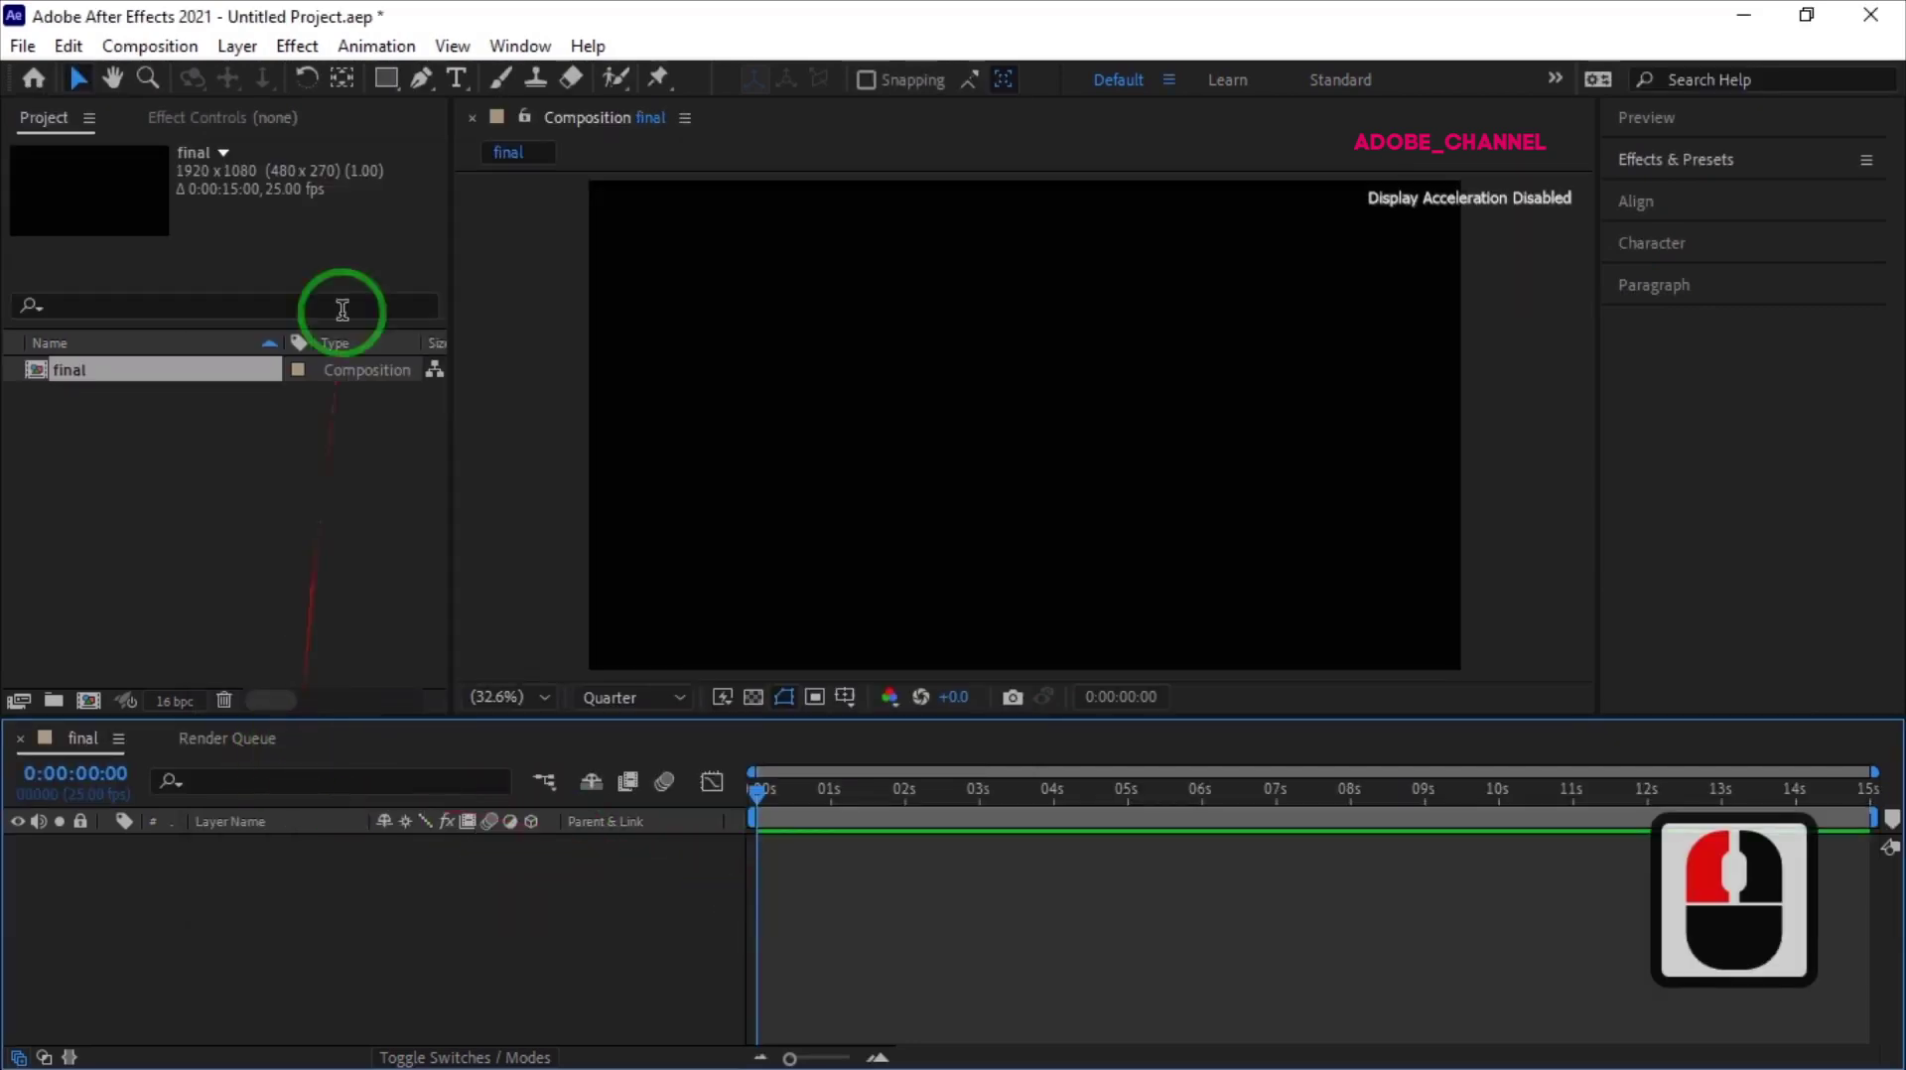
# Draw a tall central ellipse and give it a yellow (EFF807) stroke
pyautogui.moveTo(398, 97); pyautogui.dragTo(483, 146)
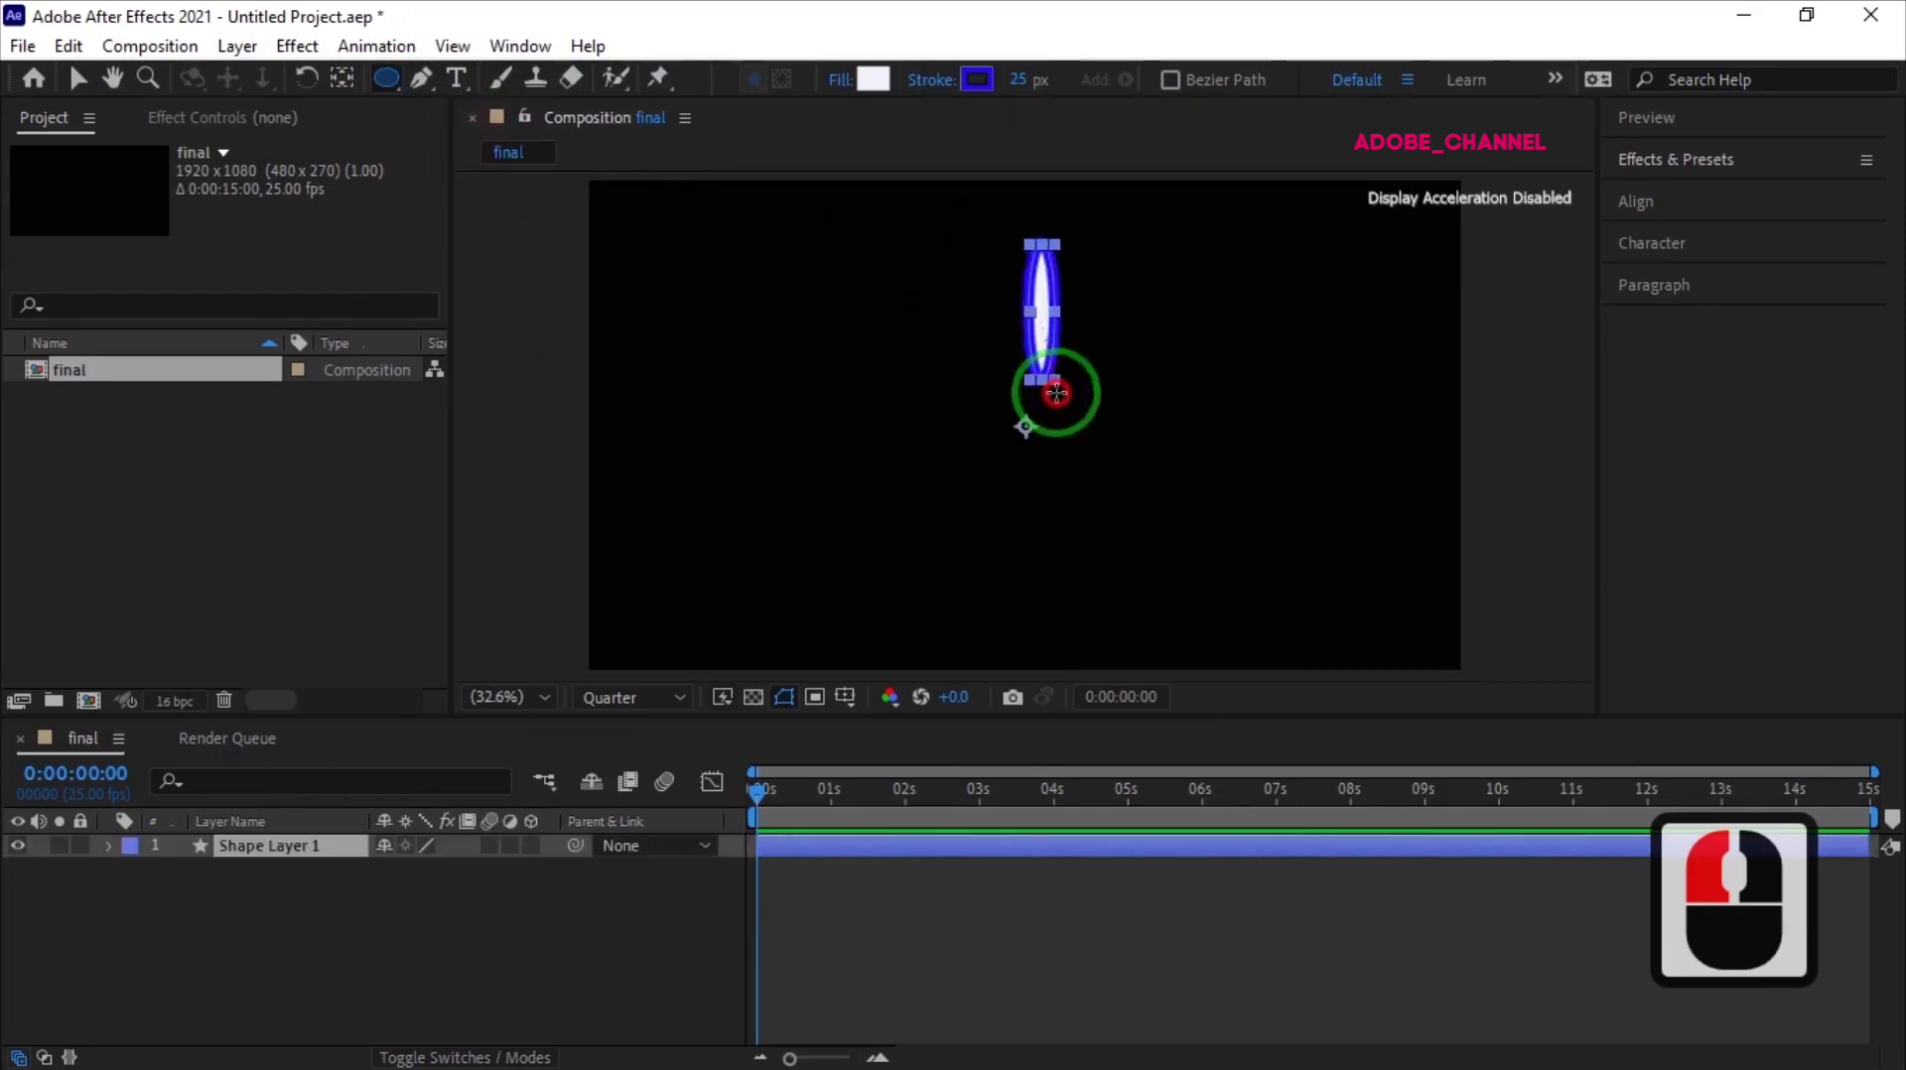
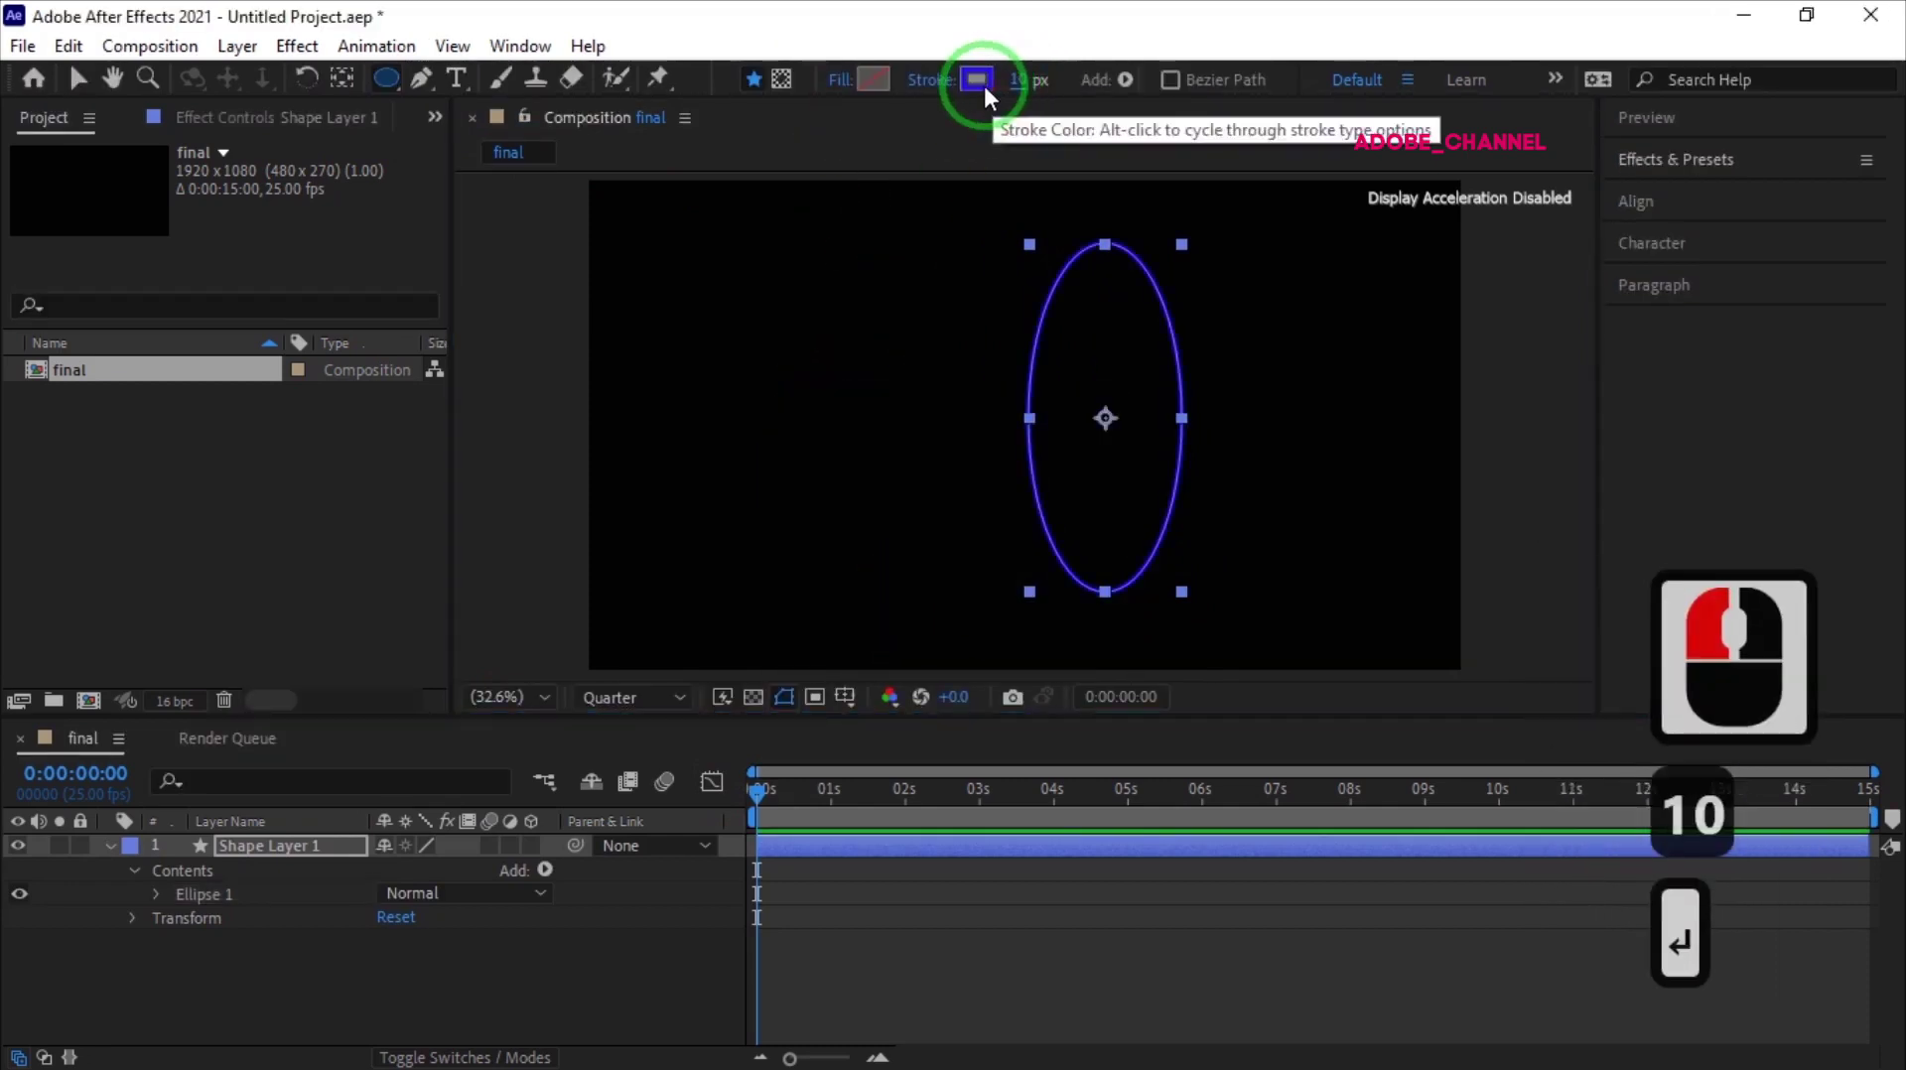
pyautogui.click(992, 97)
pyautogui.click(425, 610)
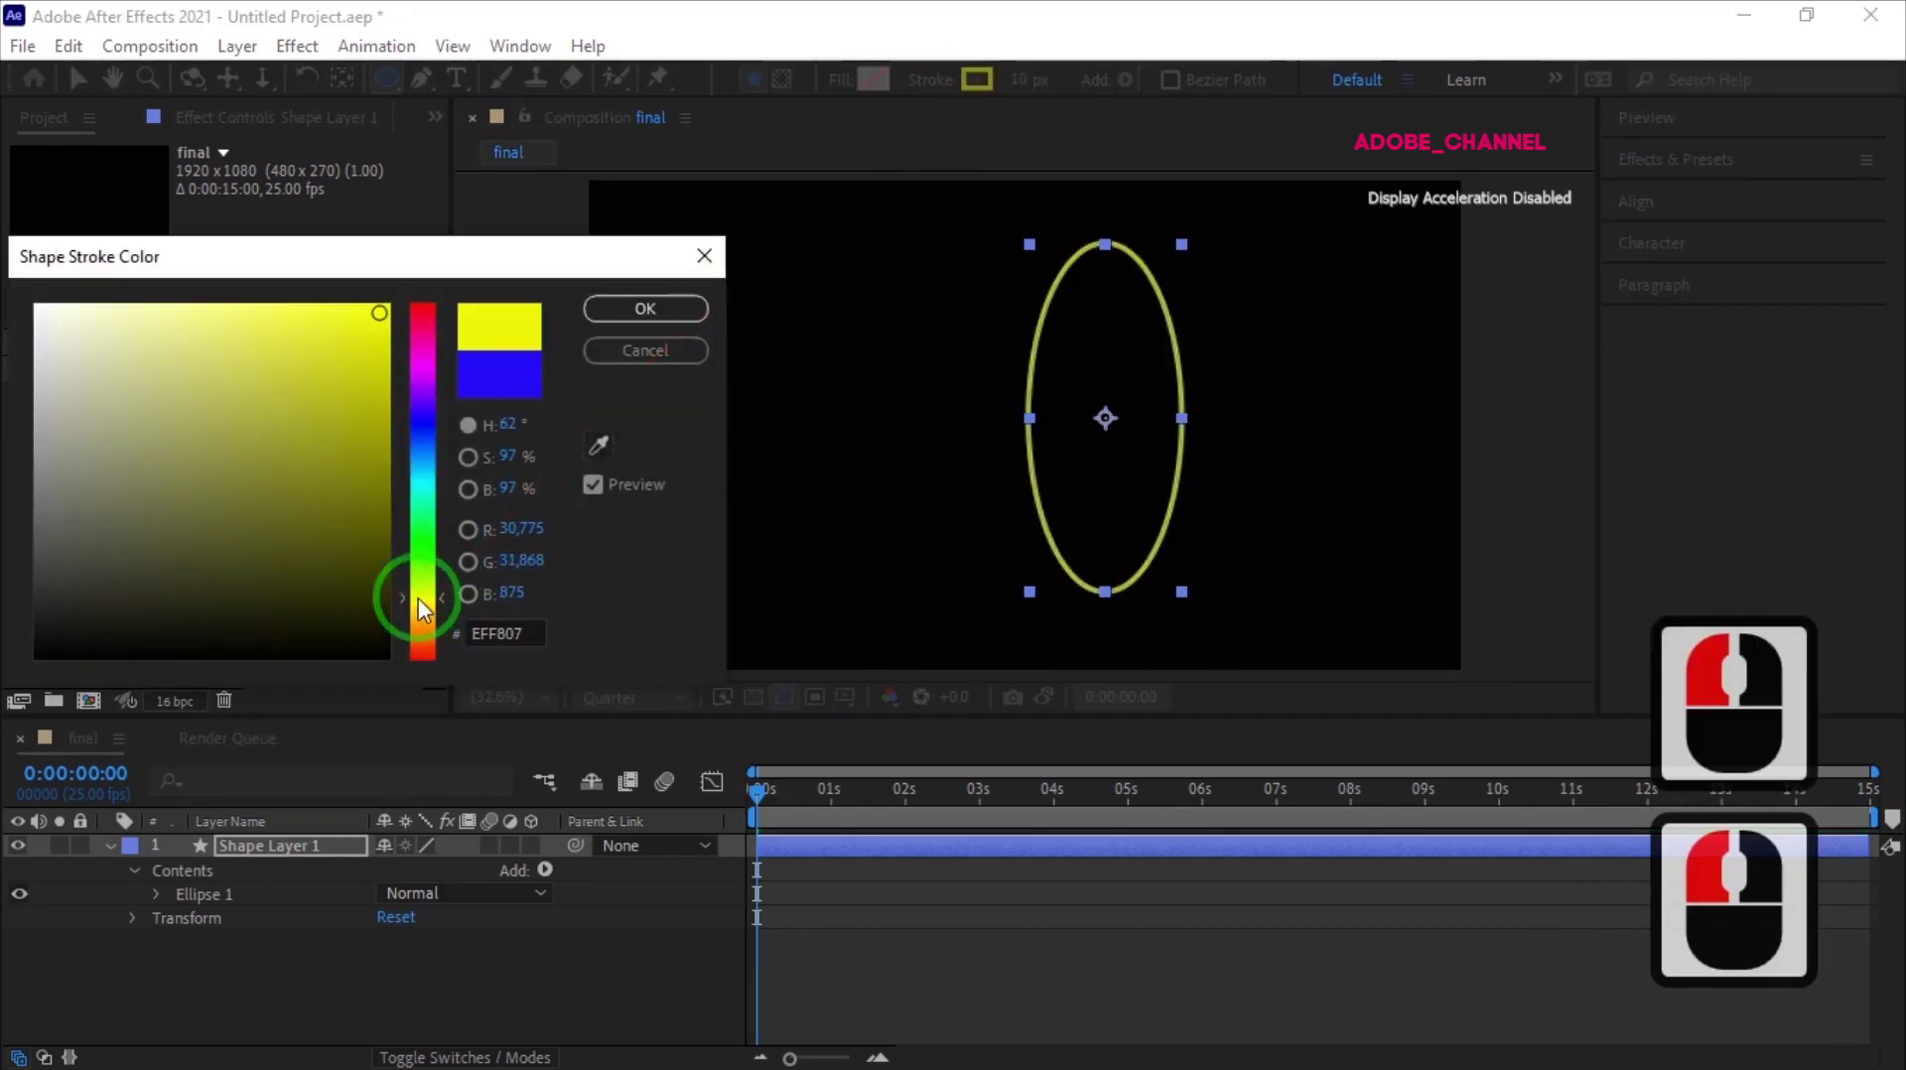
pyautogui.click(658, 324)
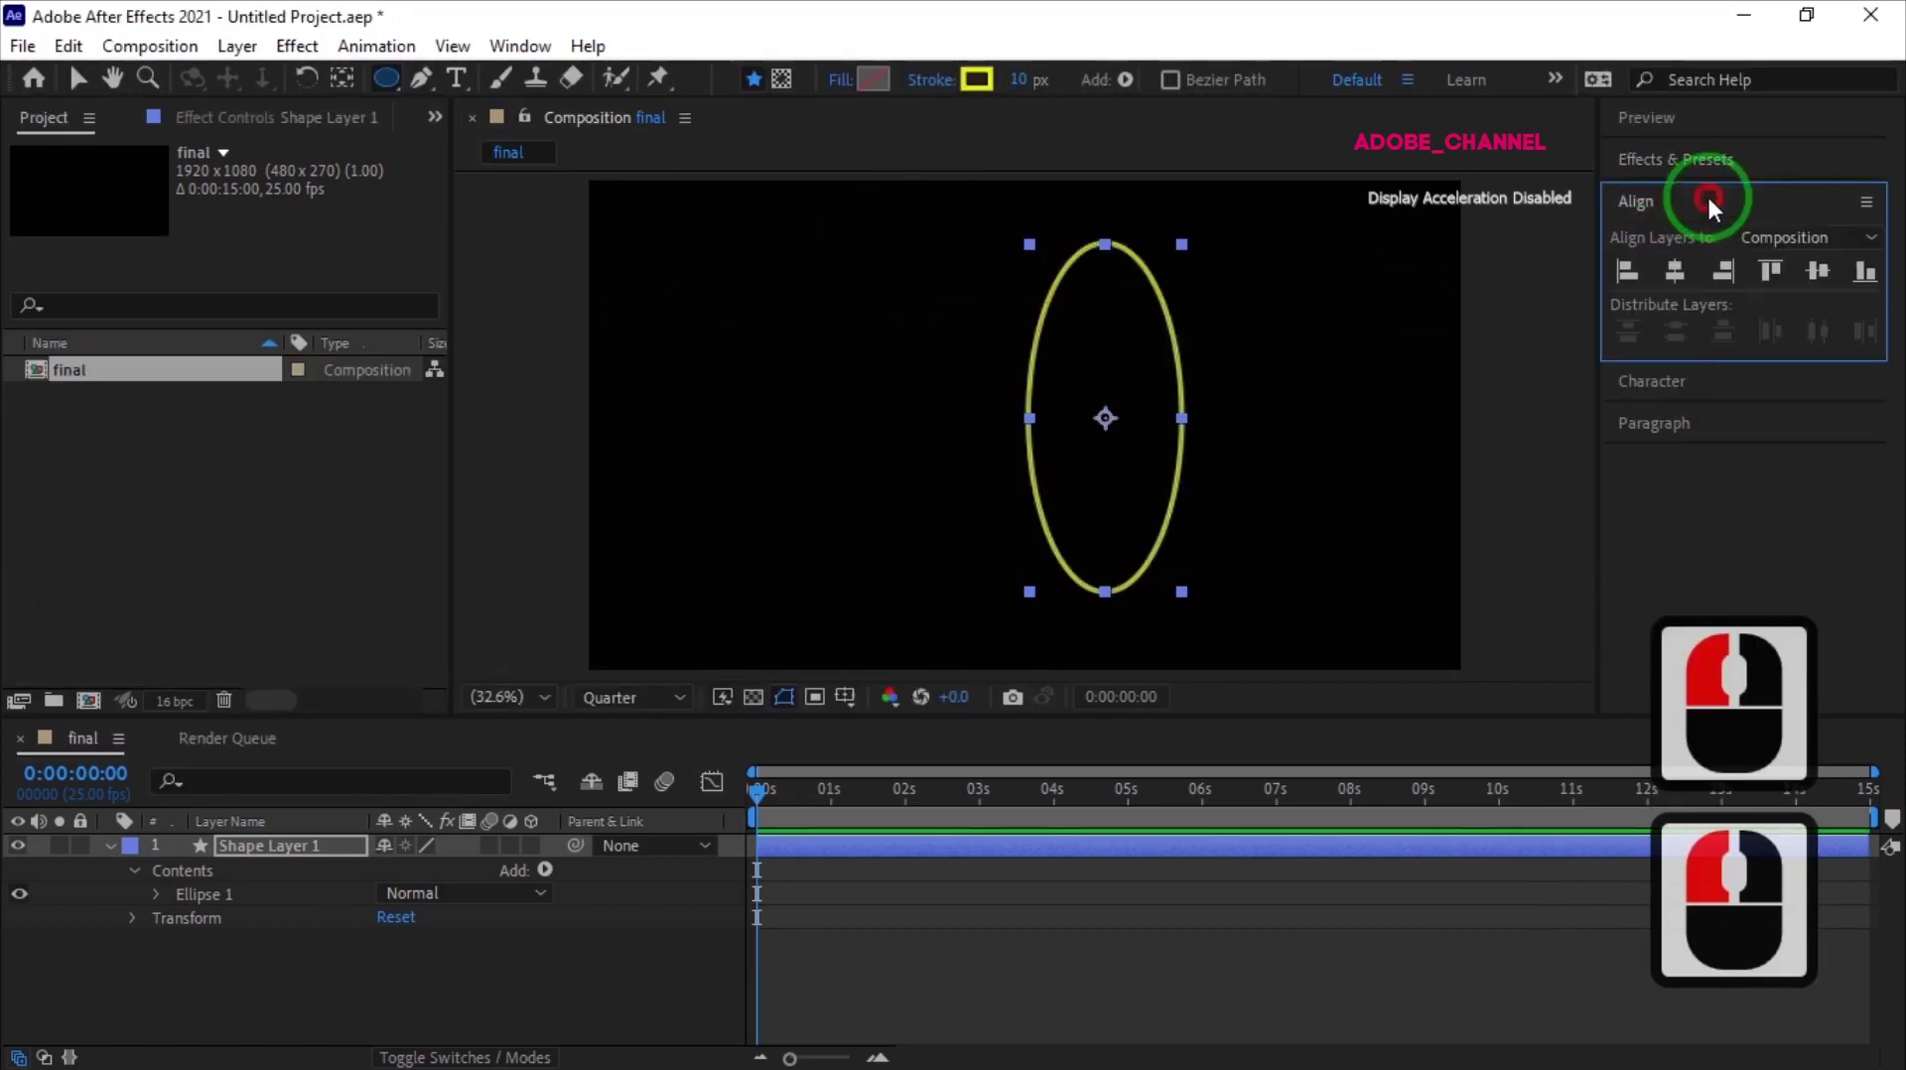
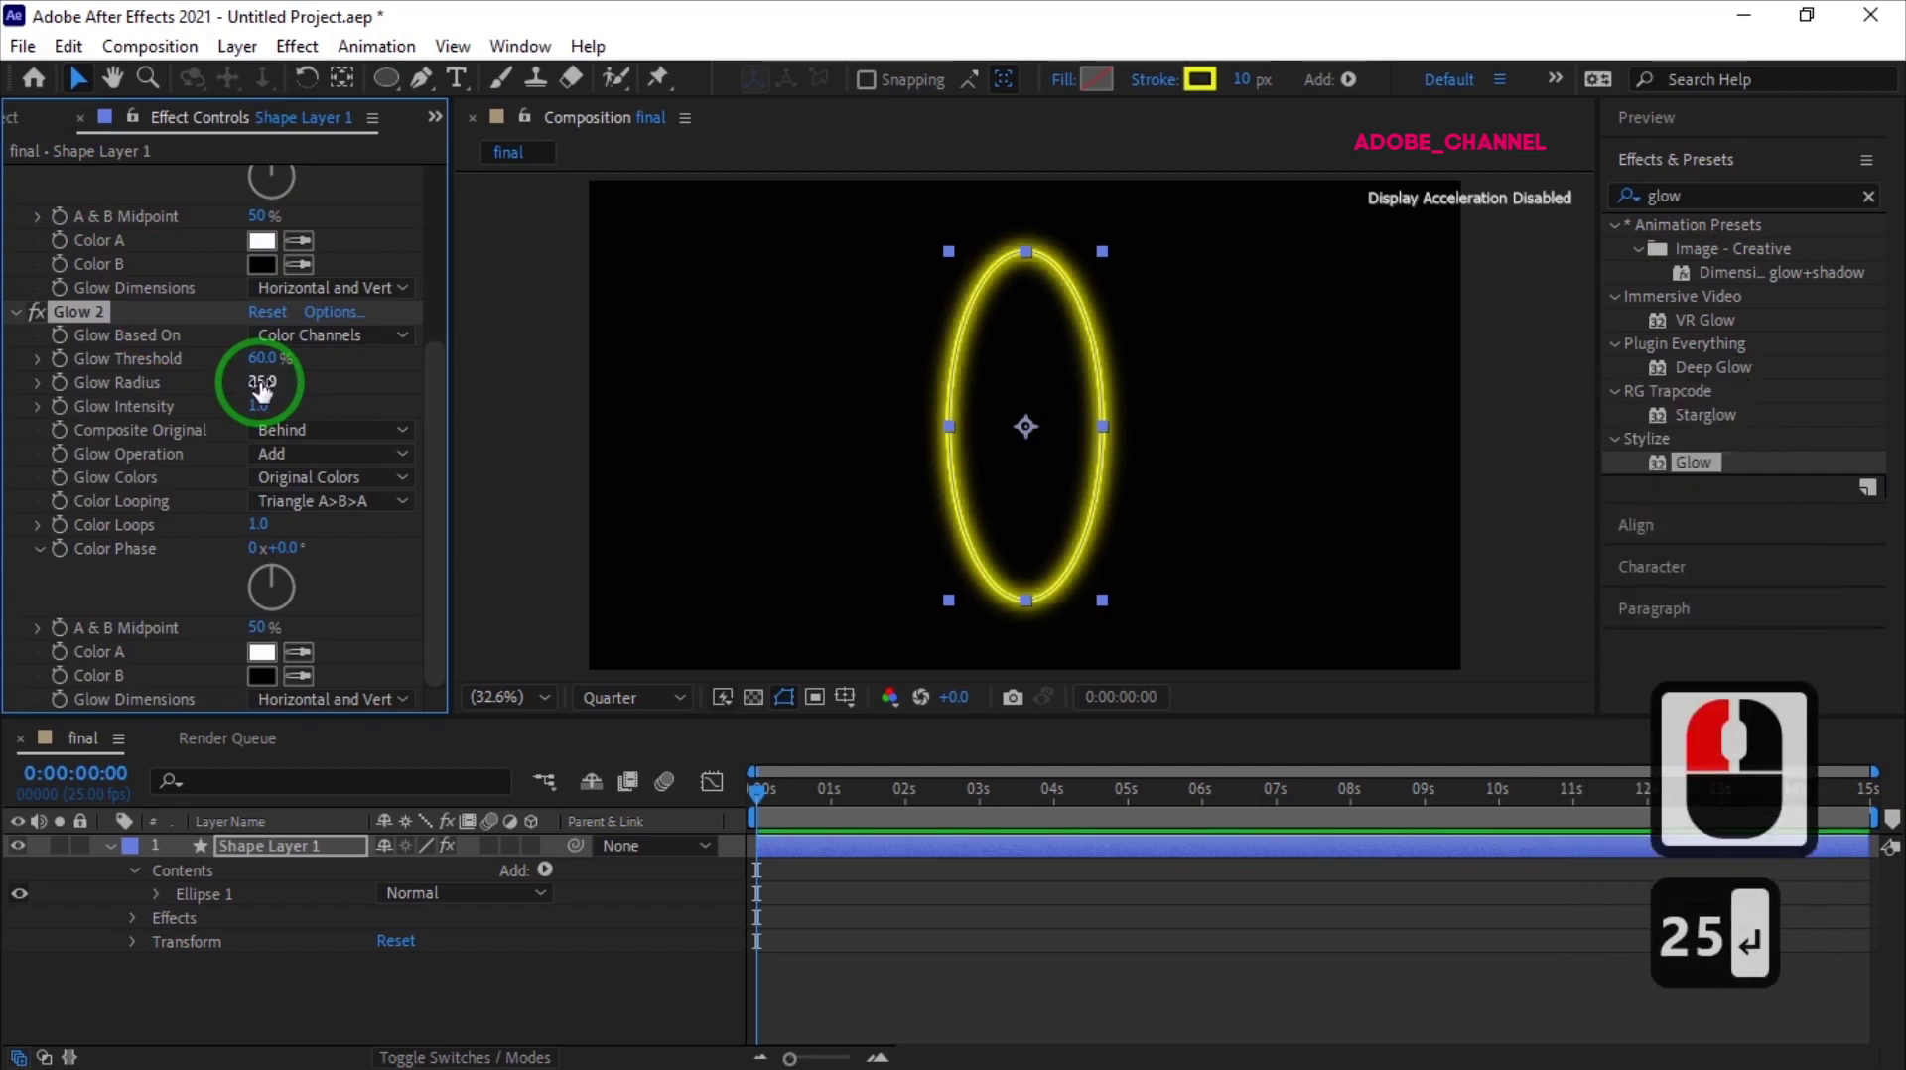
# Keyframe the ellipse's Rotation at 275° at the start of the timeline
pyautogui.write('25')
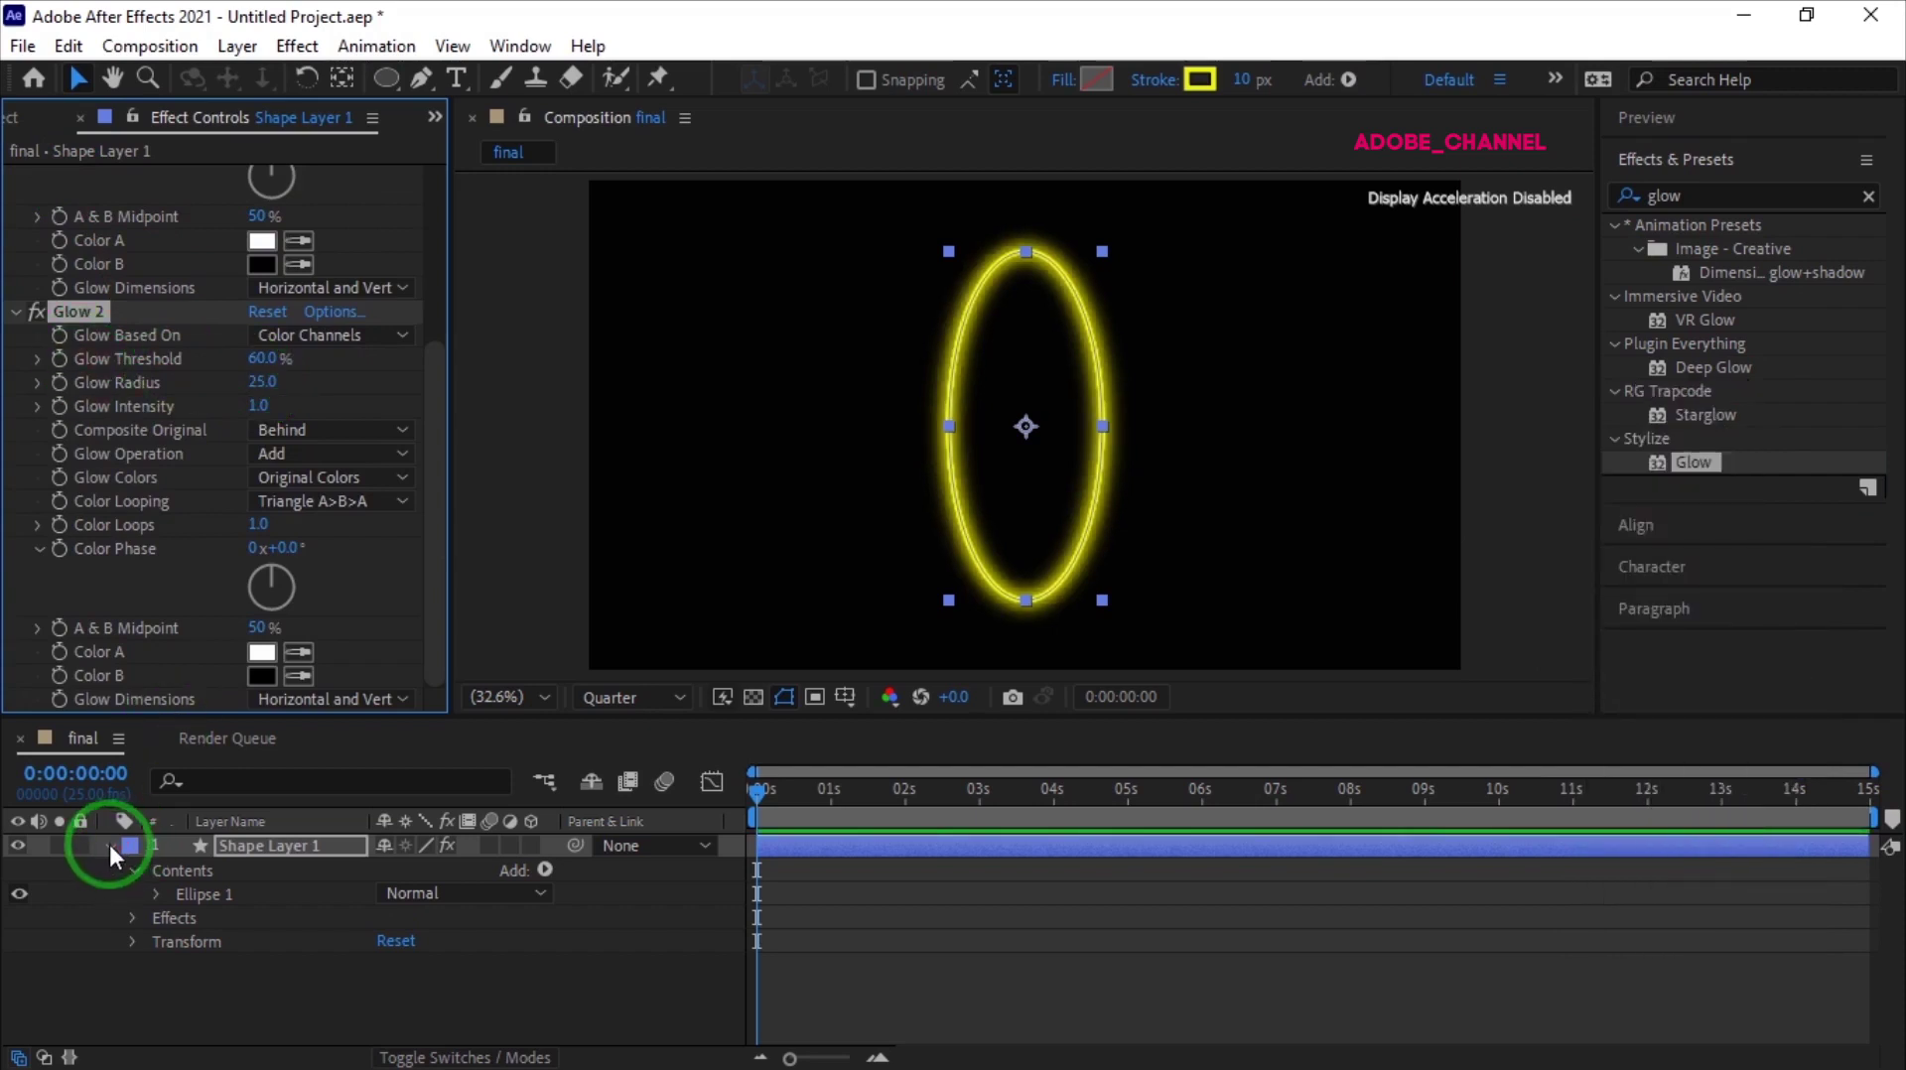
pyautogui.click(117, 858)
pyautogui.press('r')
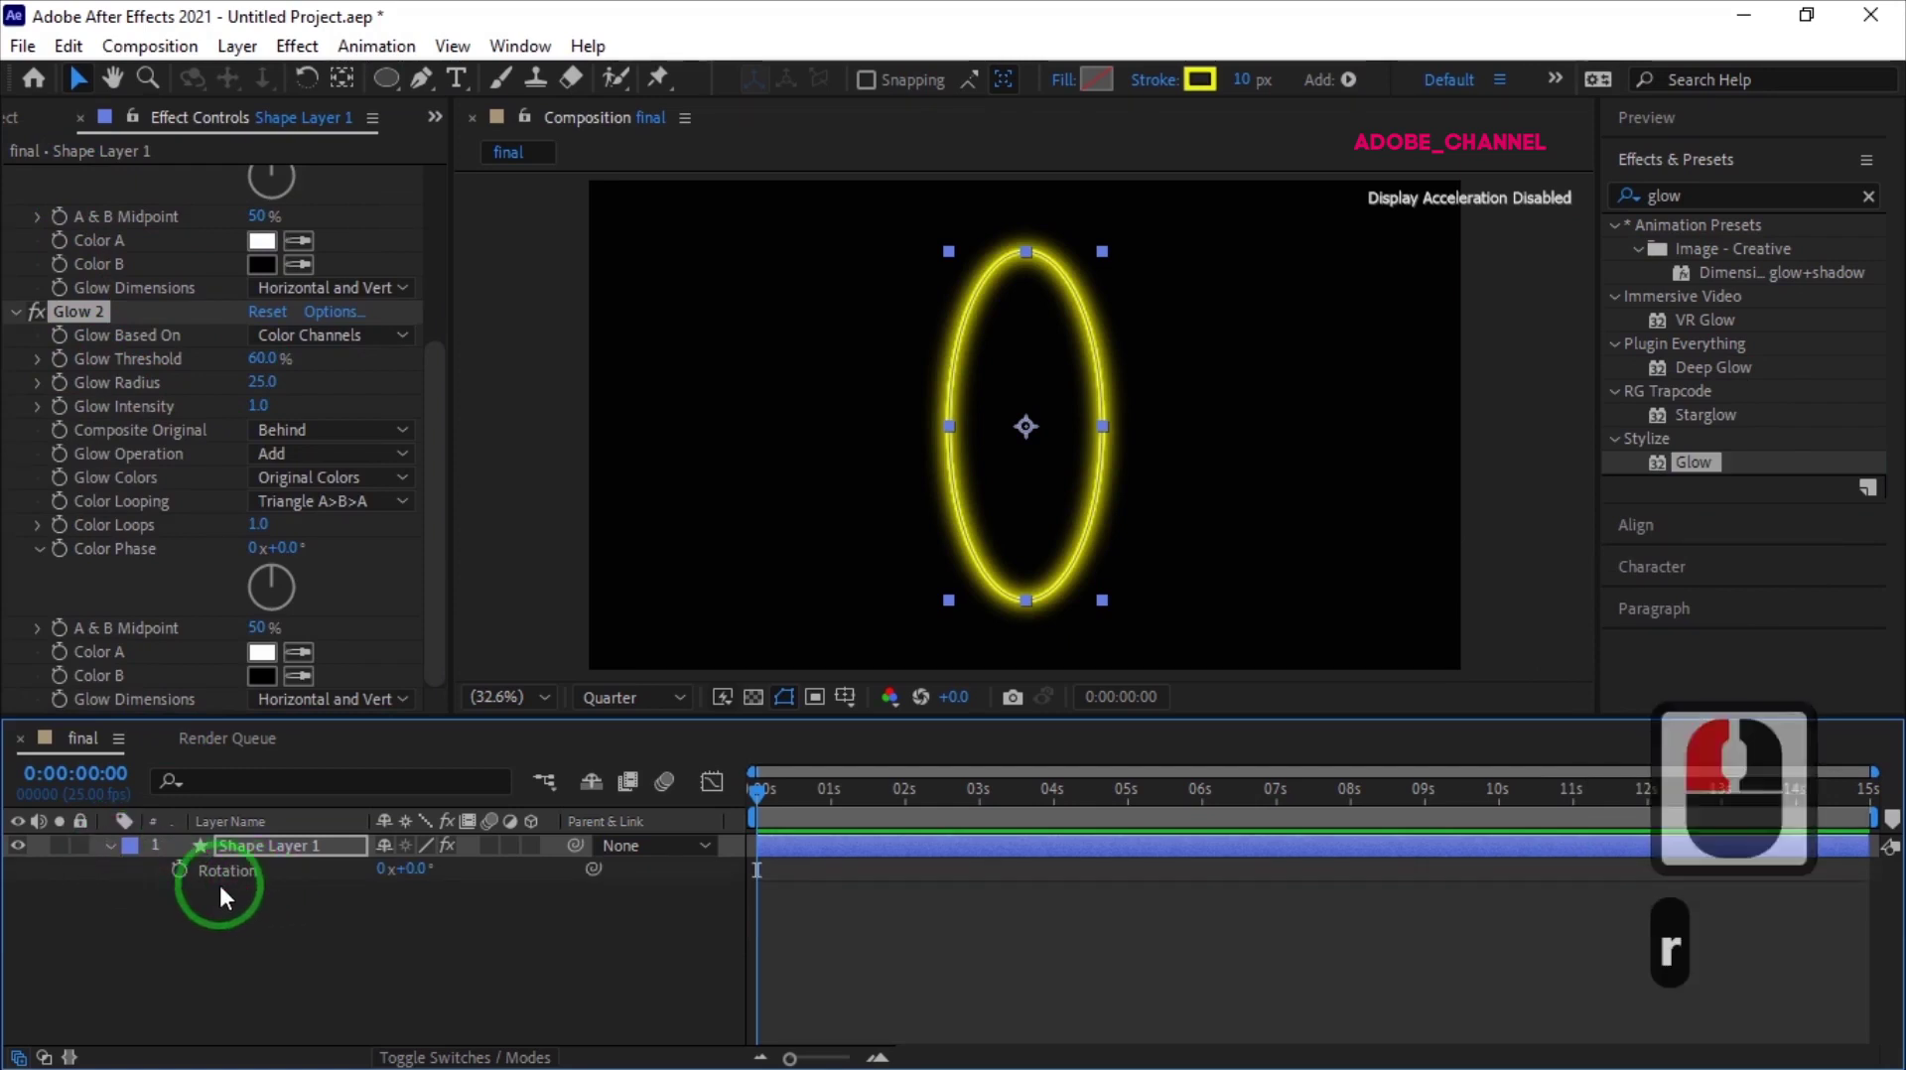
pyautogui.click(187, 883)
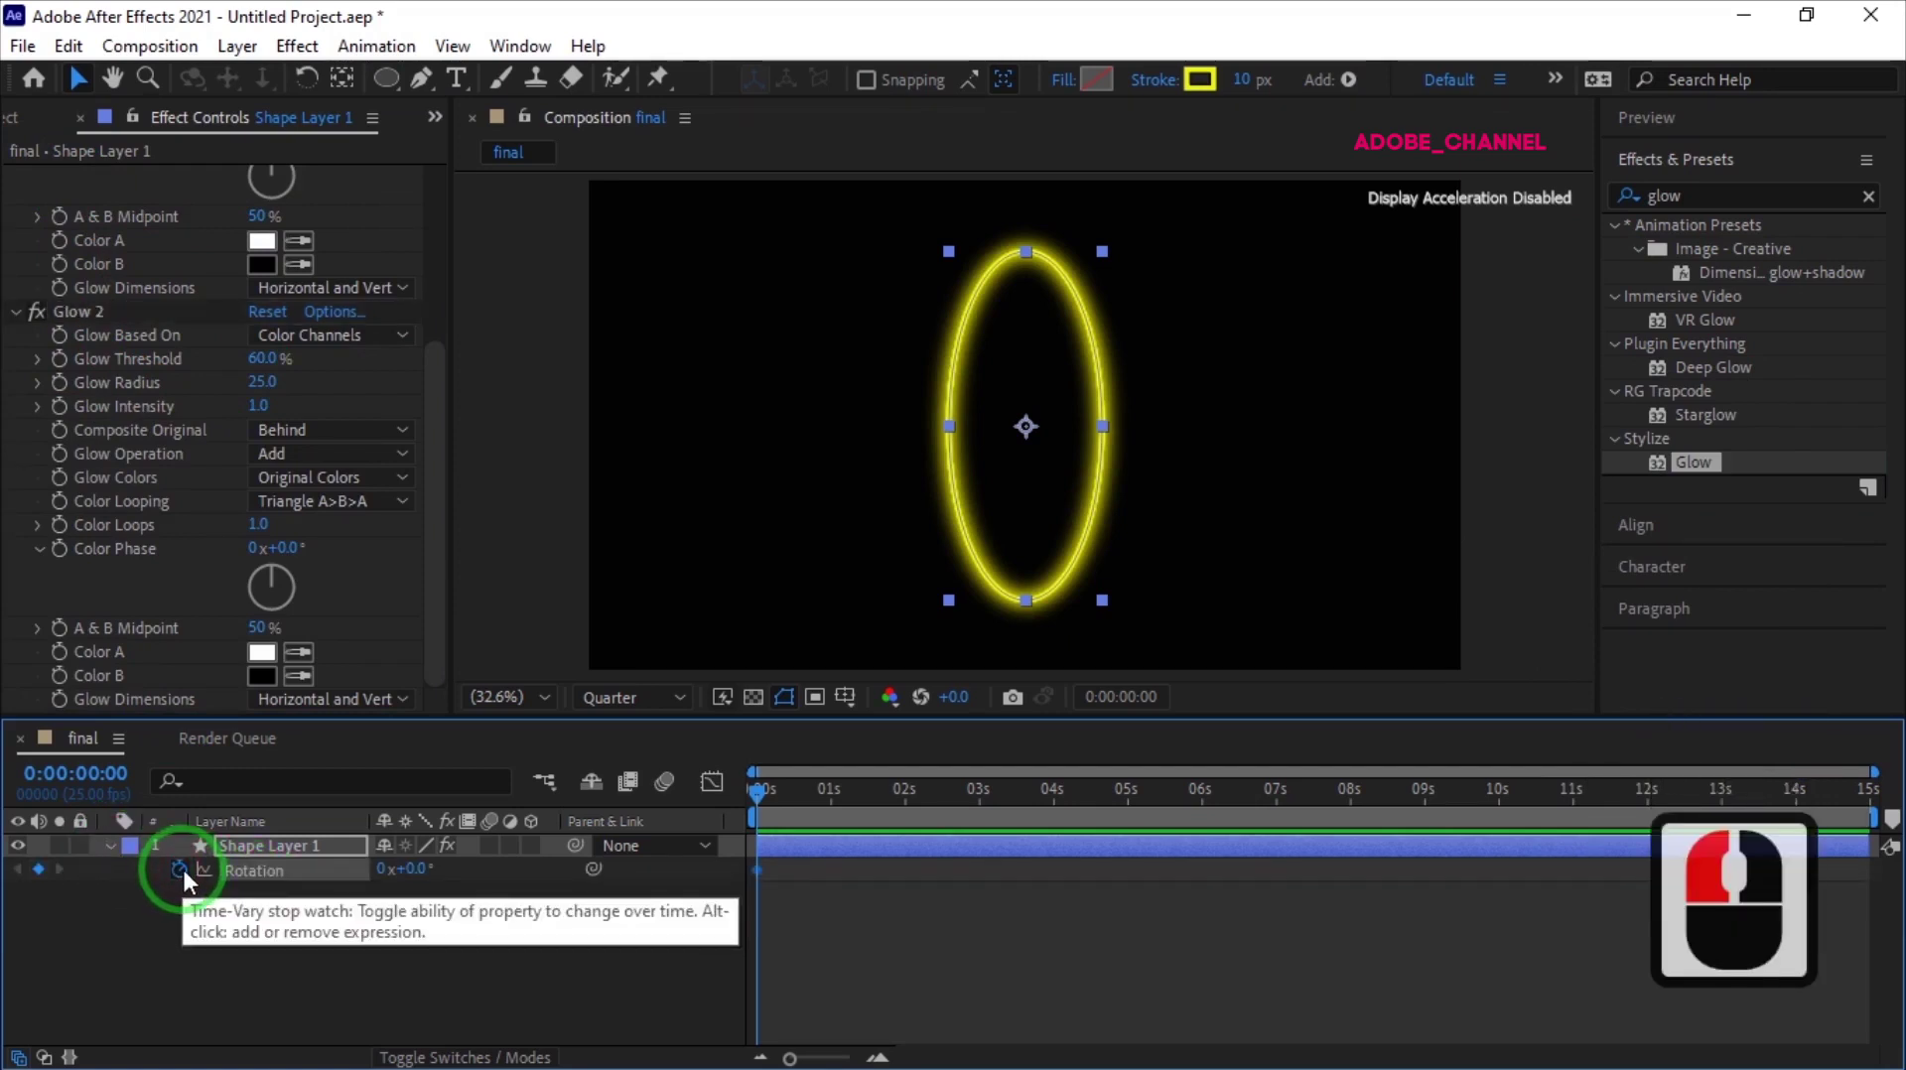
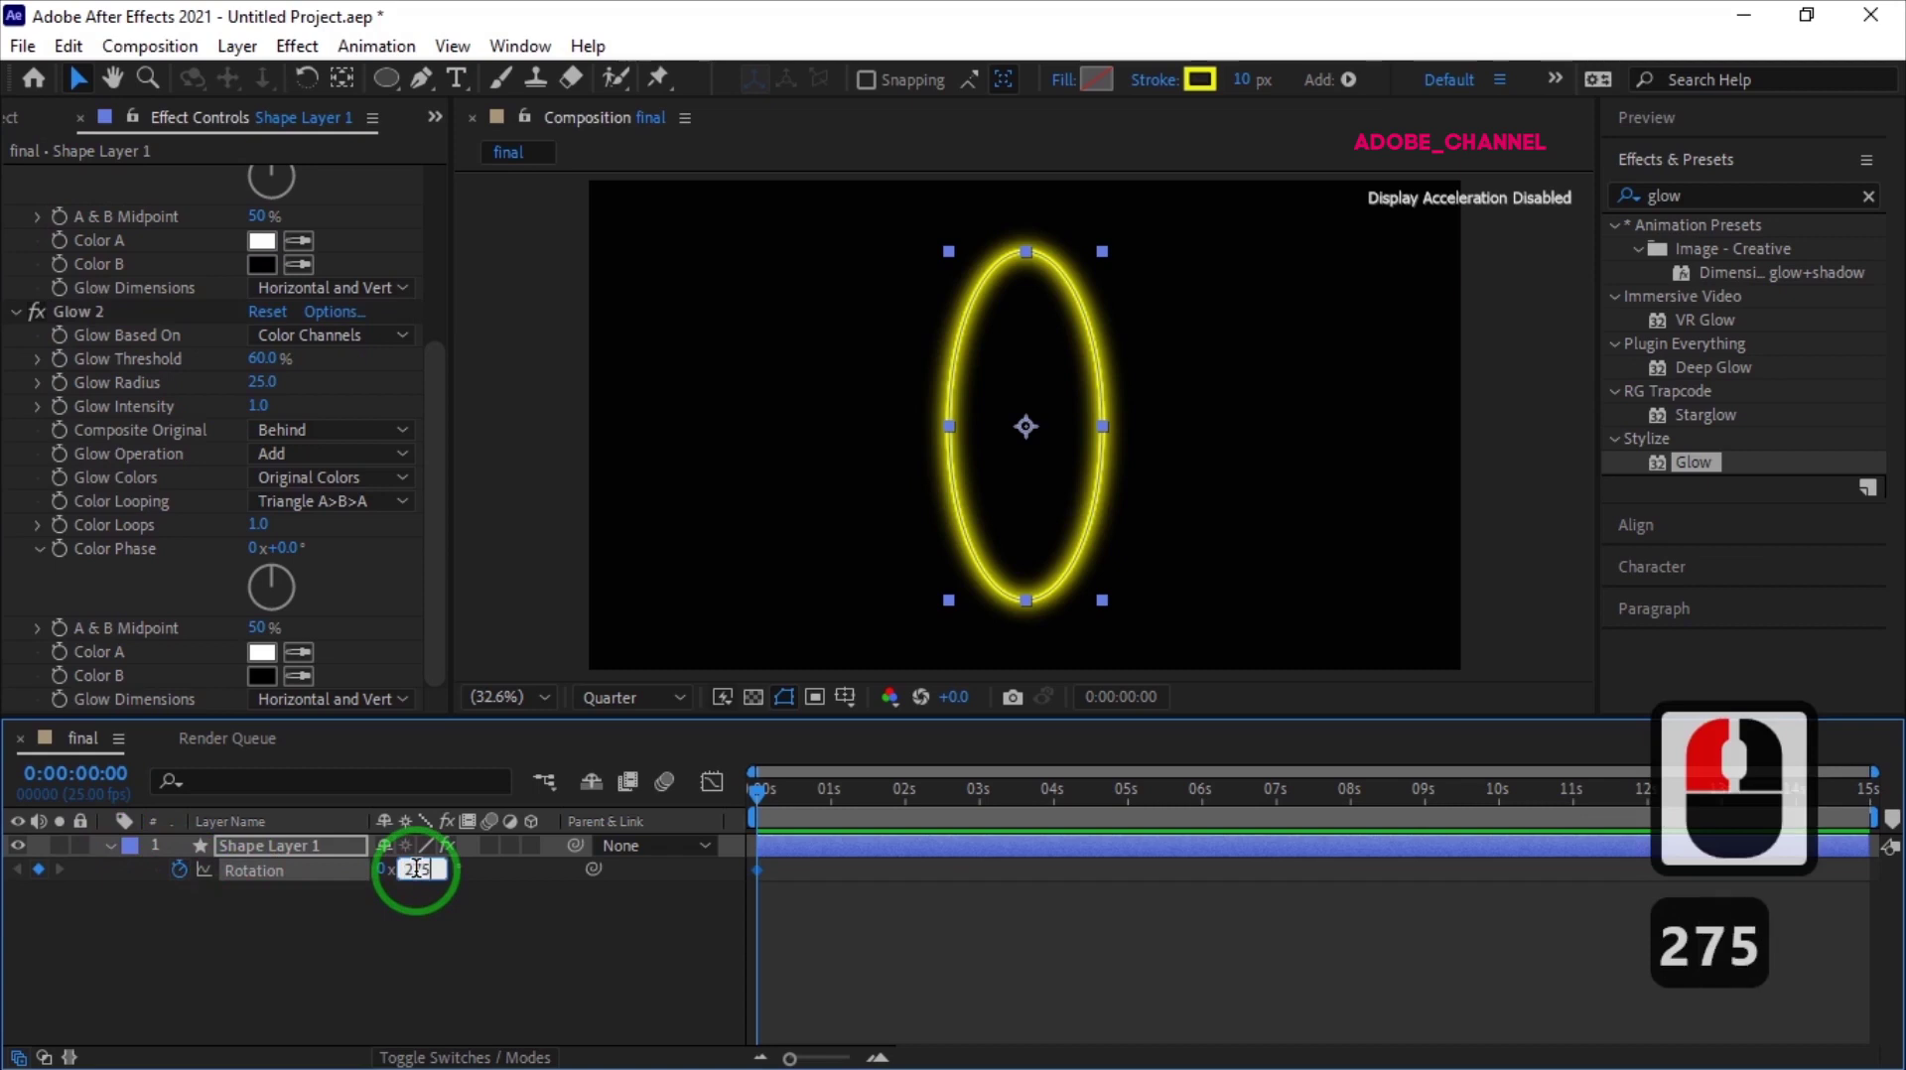
pyautogui.press('Return')
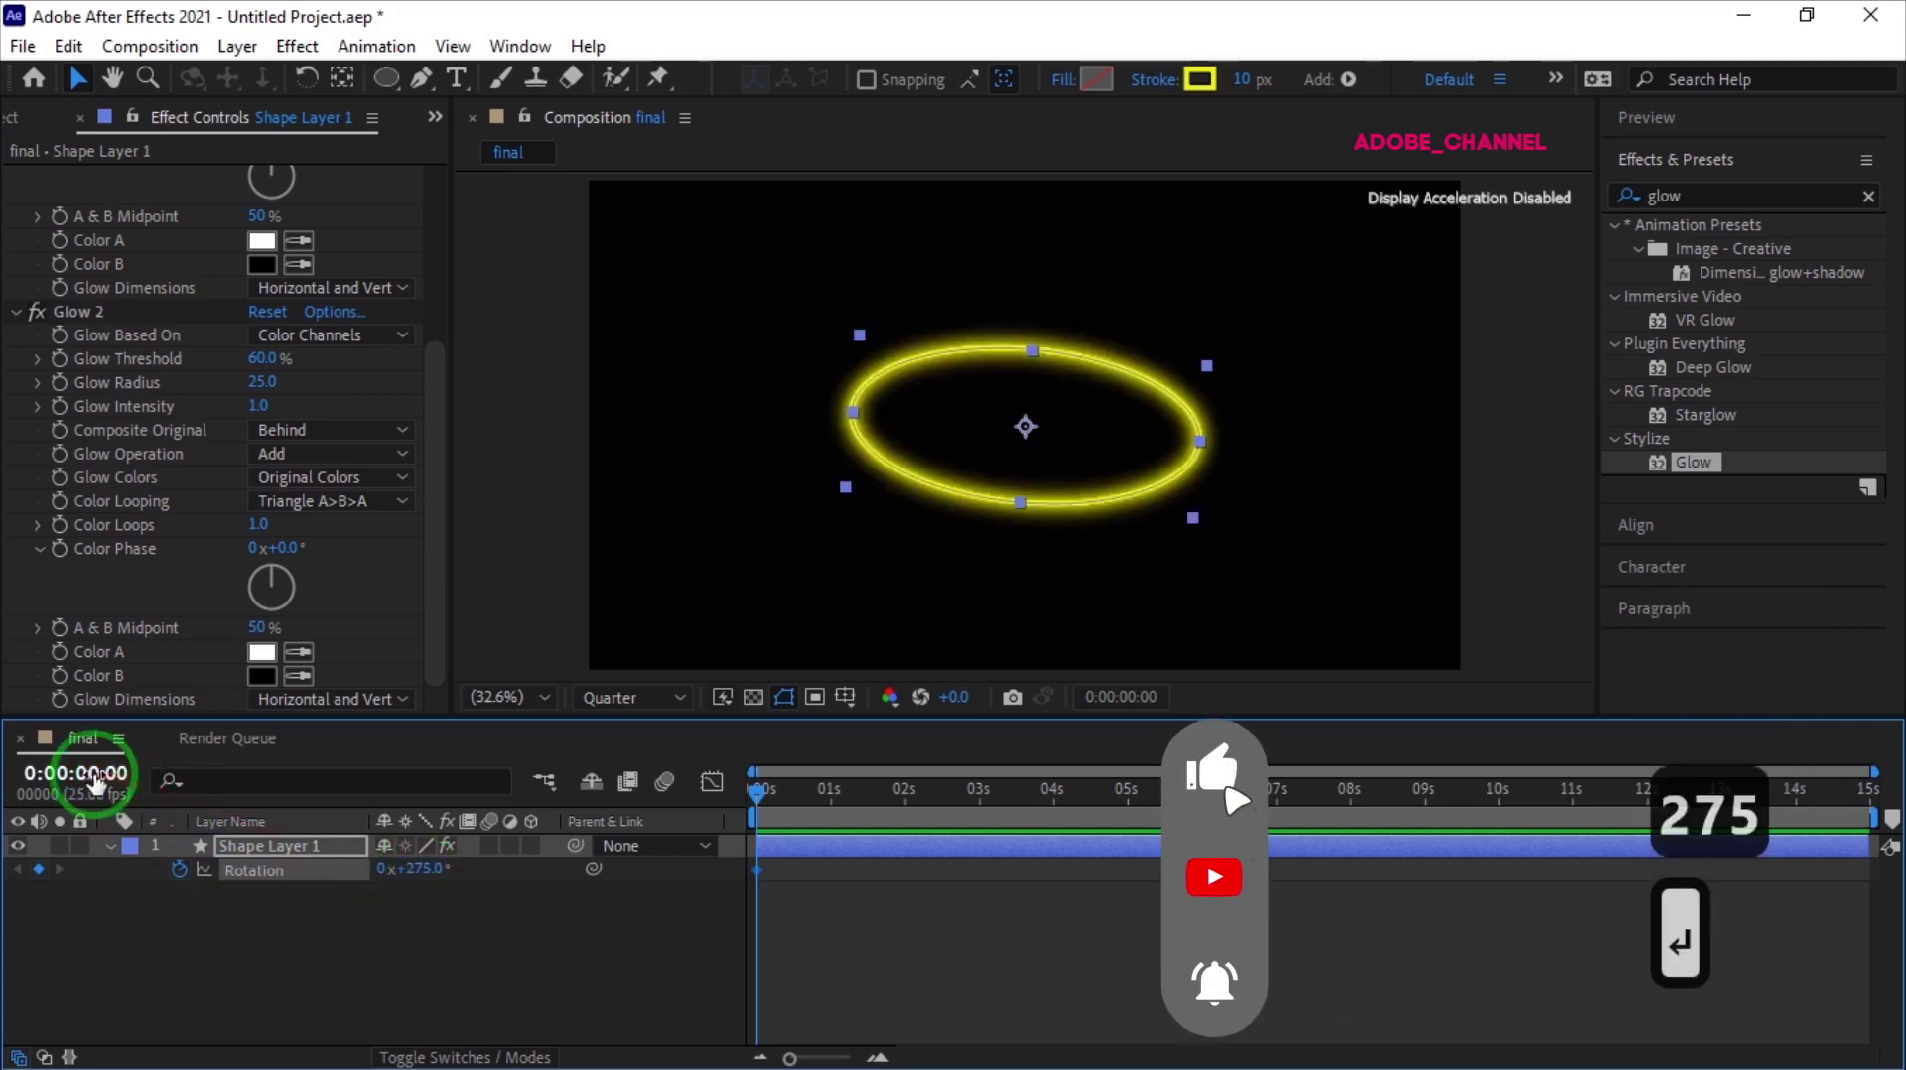
# Jump to 14 seconds and set the end rotation to 100°
pyautogui.click(95, 786)
pyautogui.write('40')
pyautogui.press('Return')
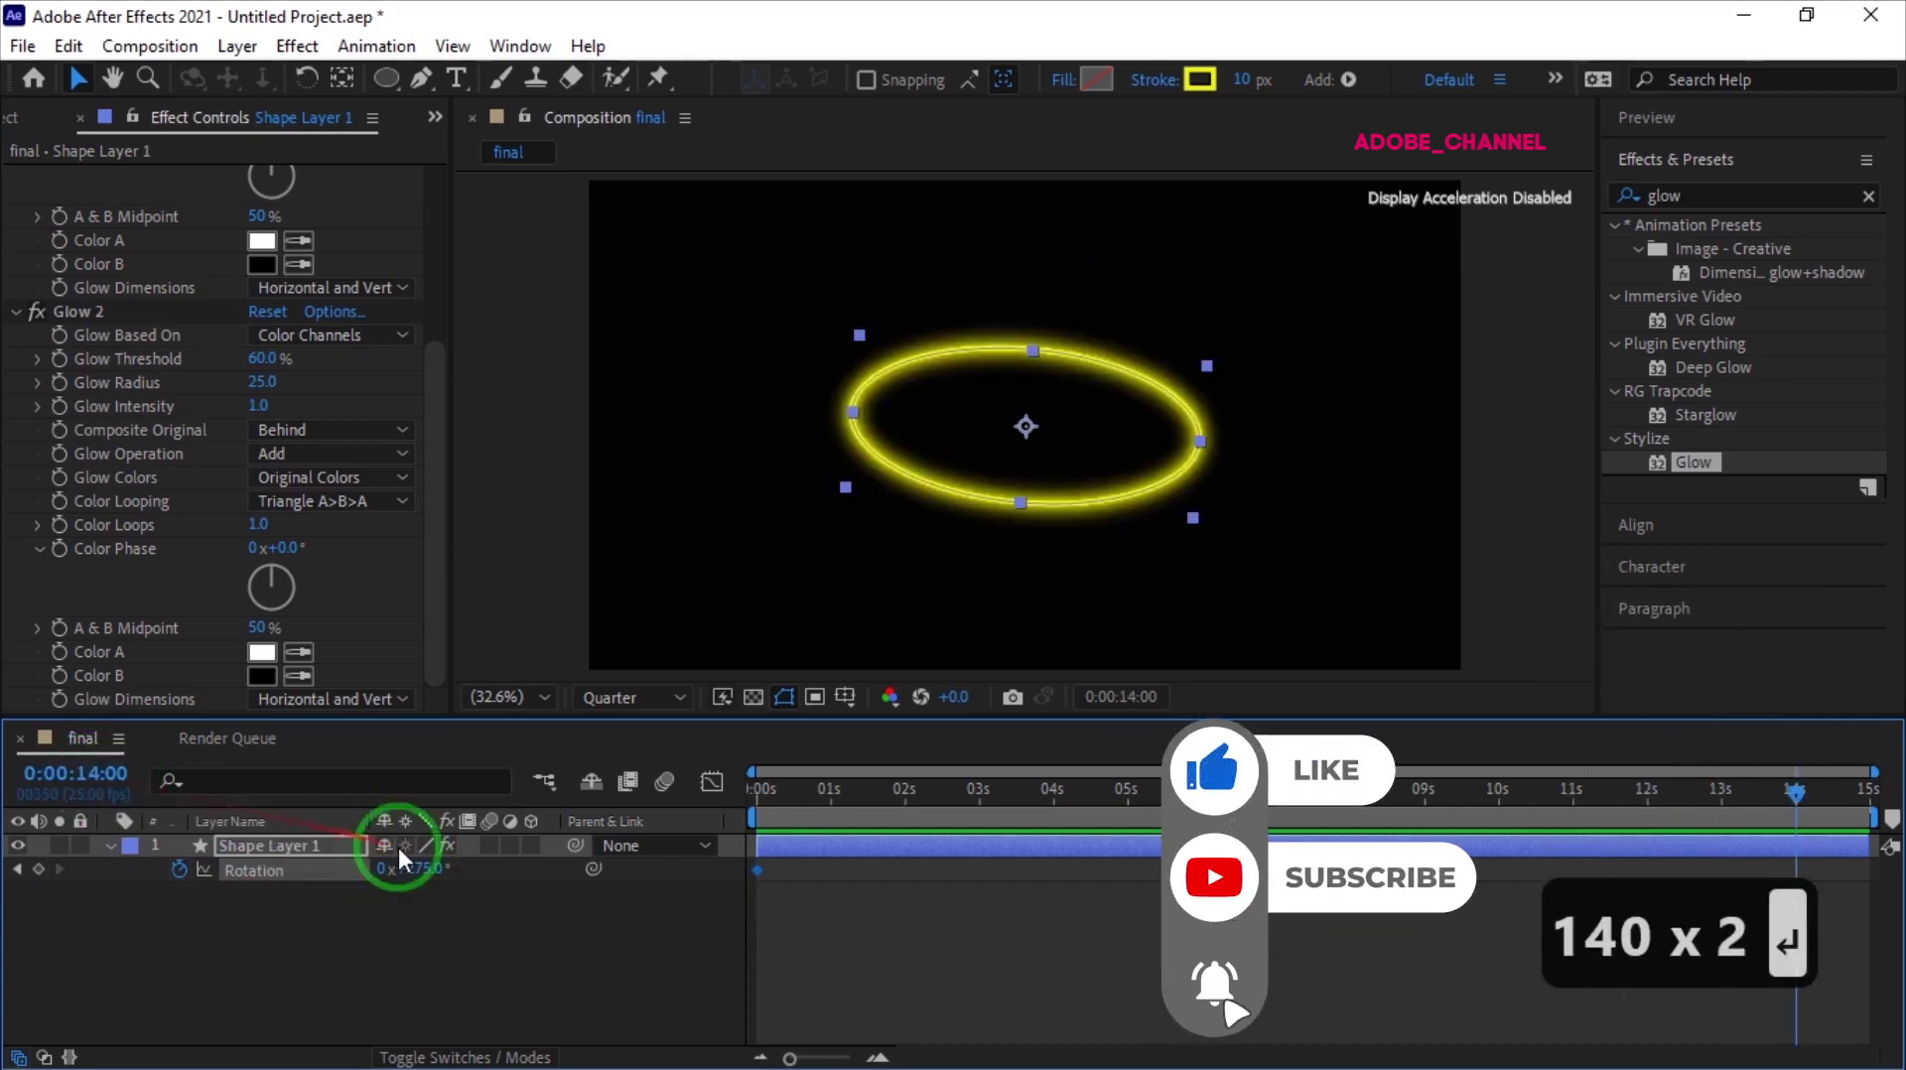
pyautogui.click(425, 880)
pyautogui.write('10')
pyautogui.press('Return')
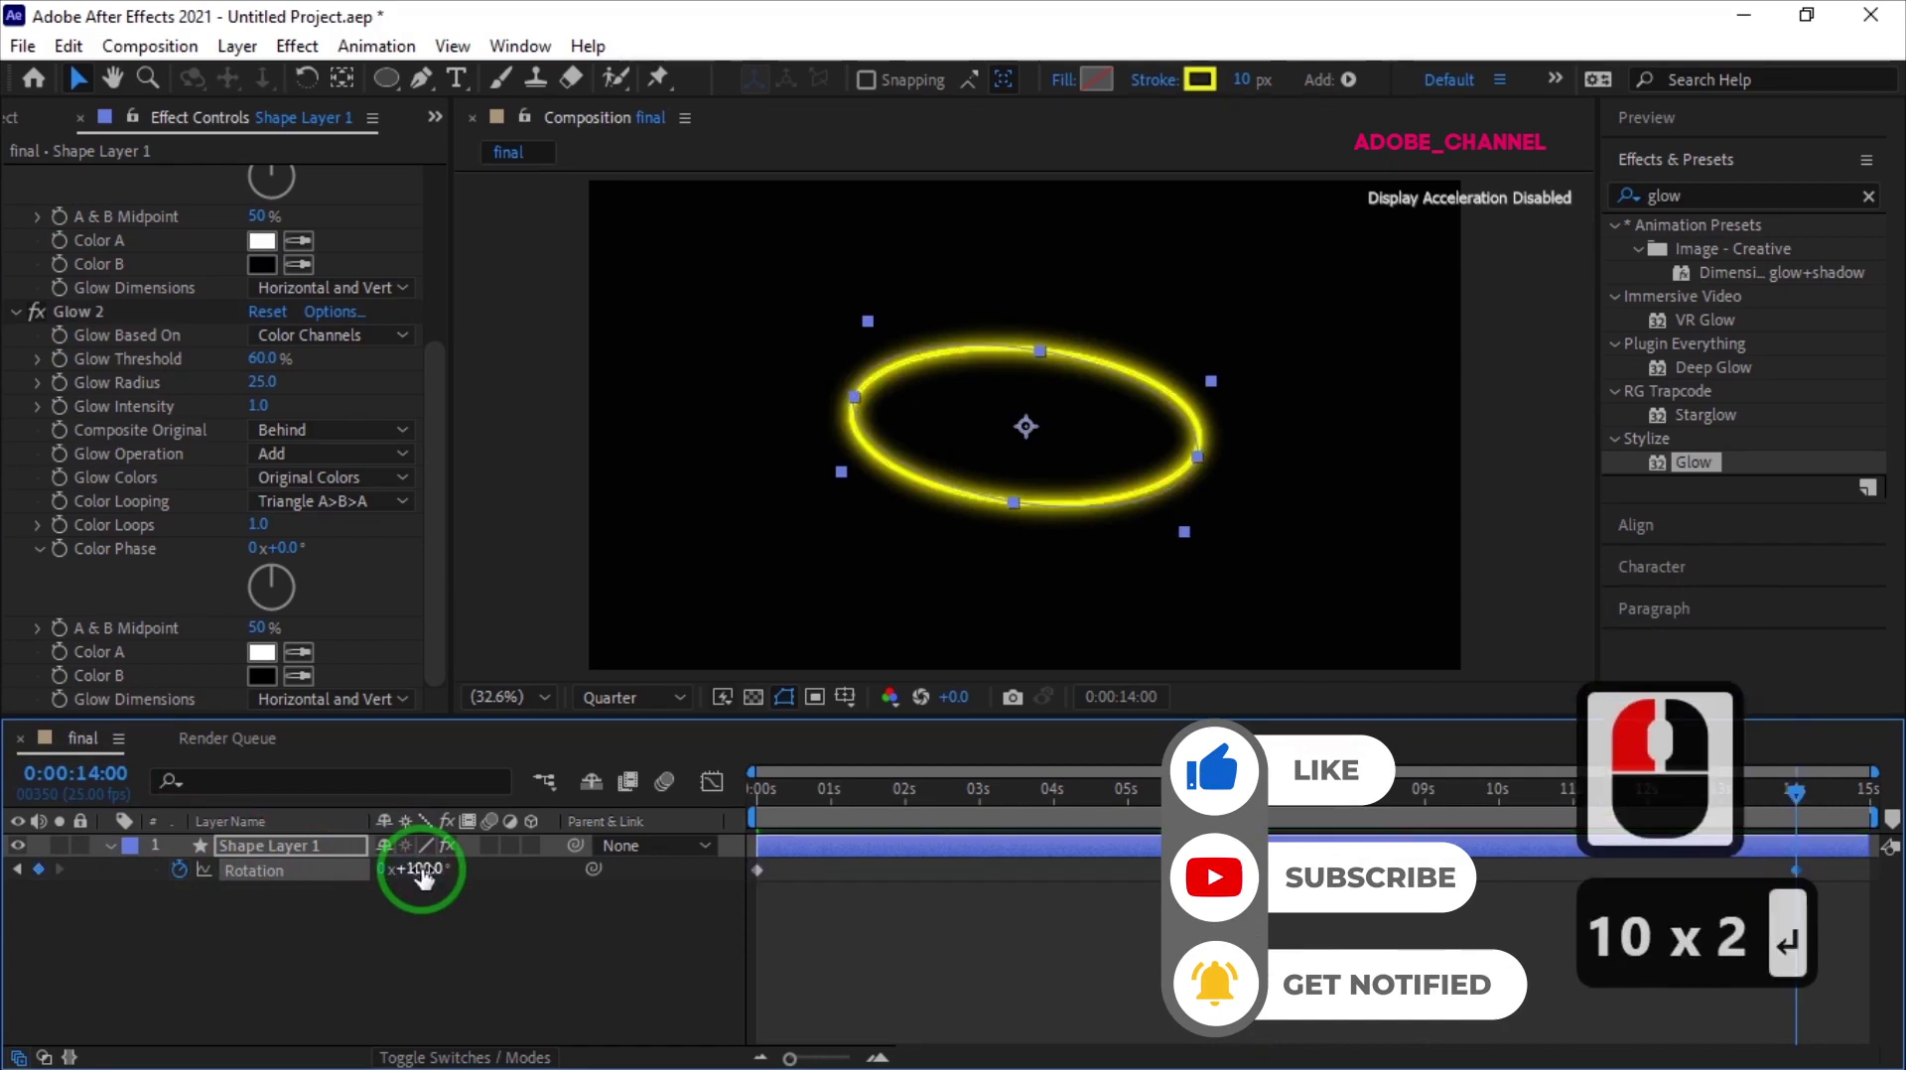
# Duplicate the yellow ellipse layer with Ctrl+D
pyautogui.click(282, 858)
pyautogui.press('ctrl+d')
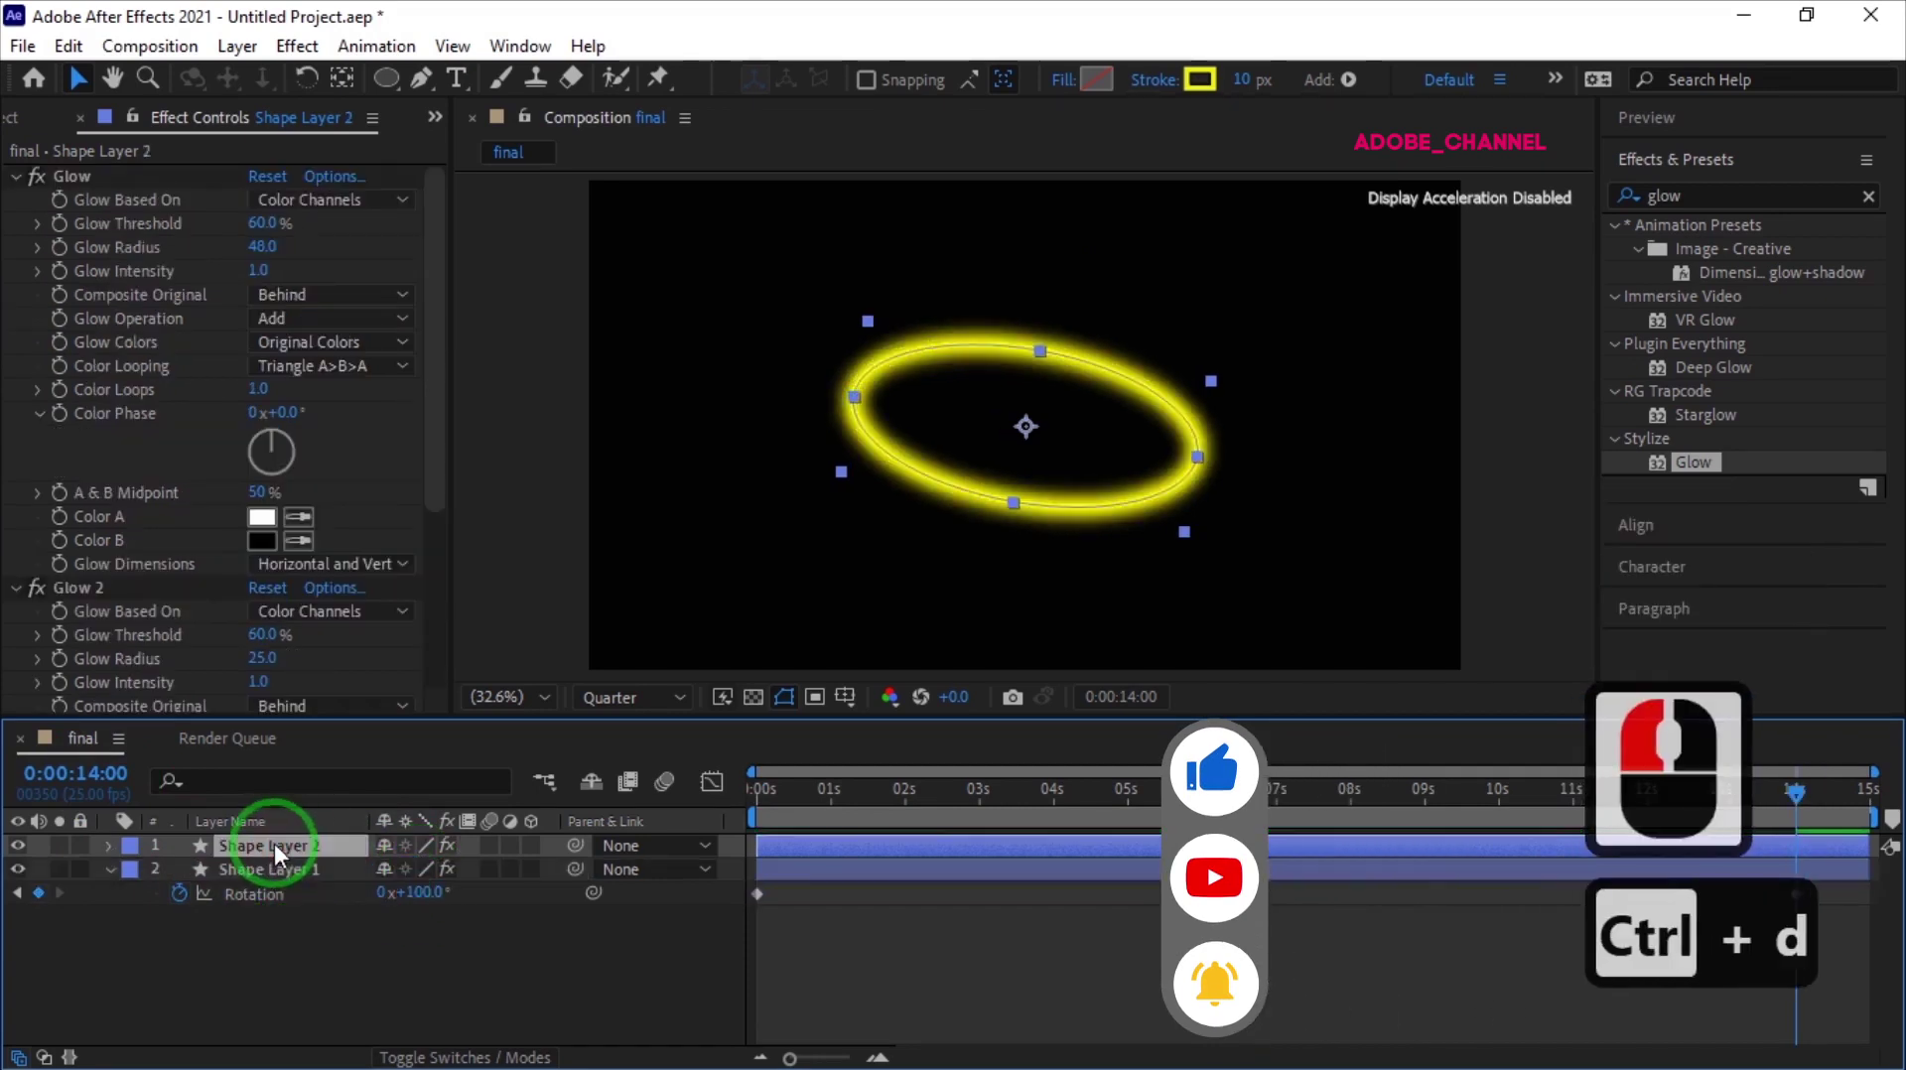
# Recolour the duplicated ellipse's stroke green
pyautogui.click(34, 880)
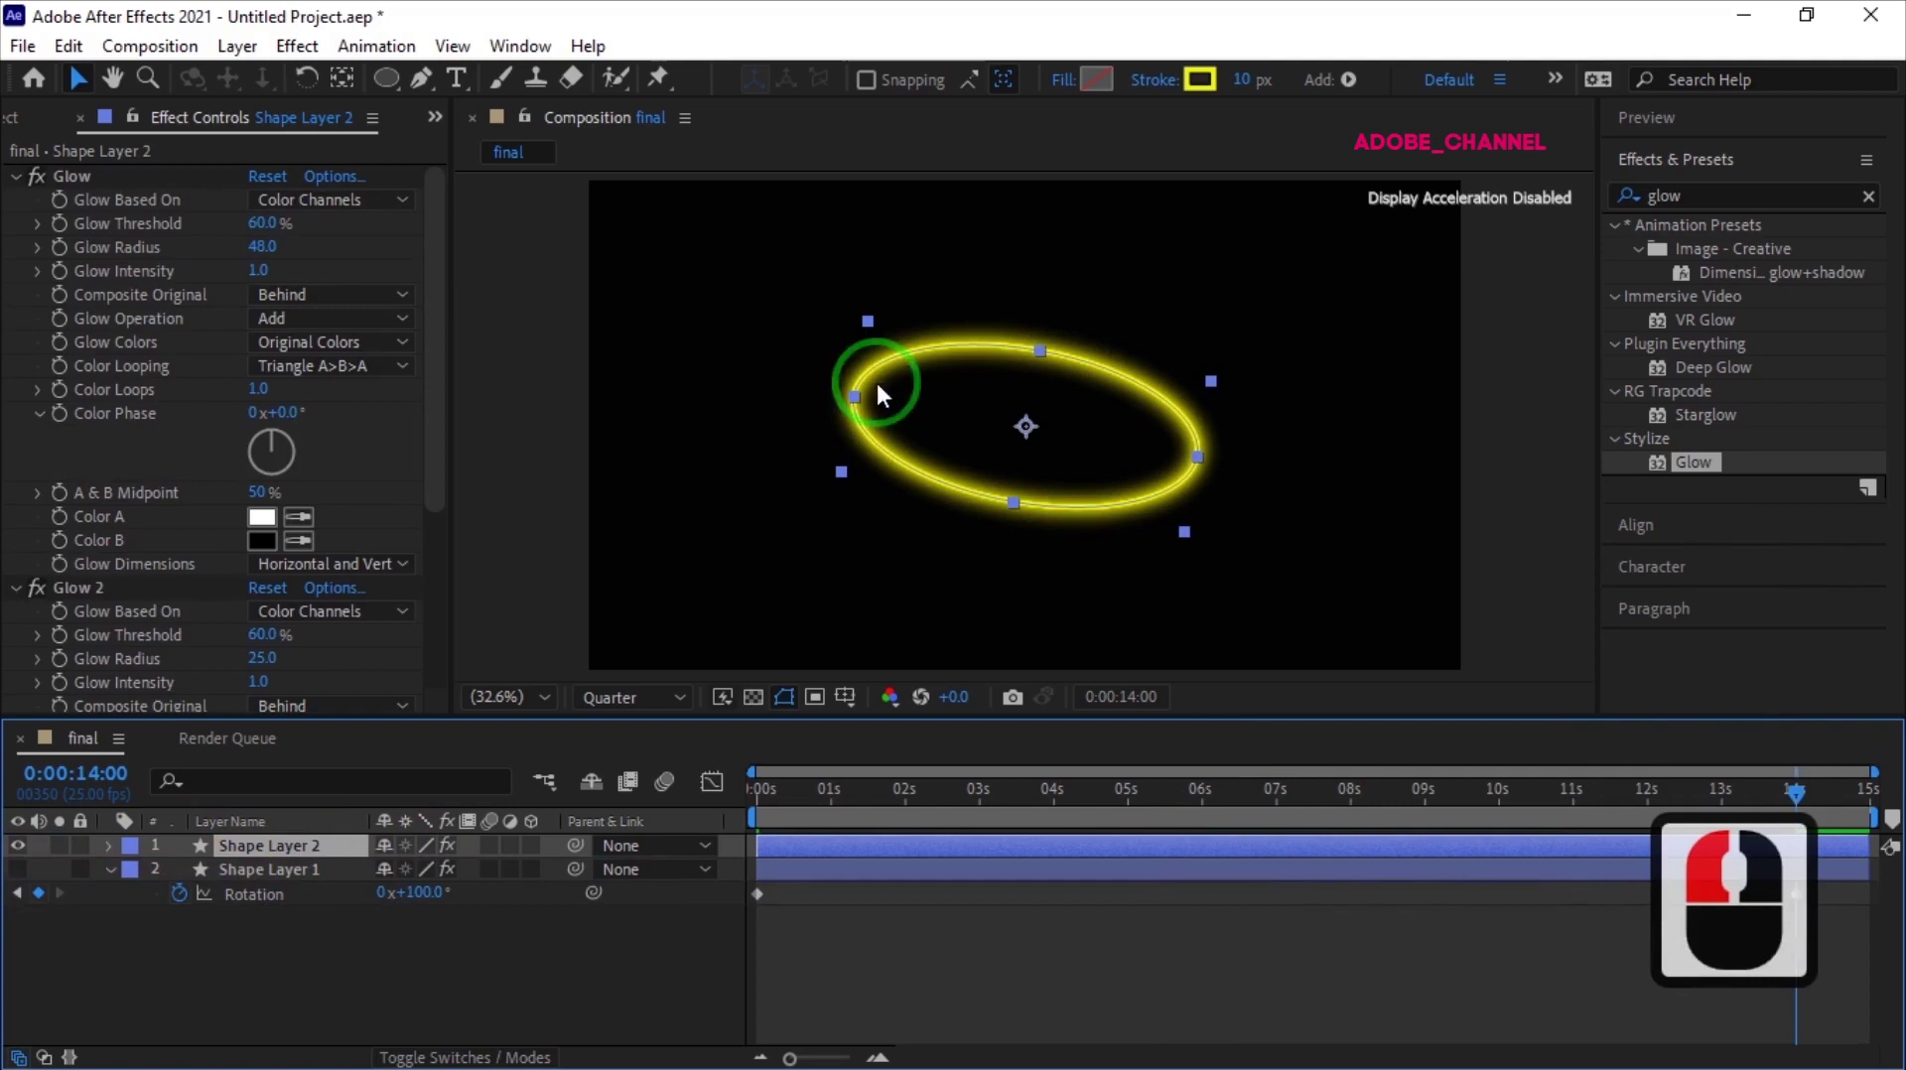
pyautogui.click(1222, 102)
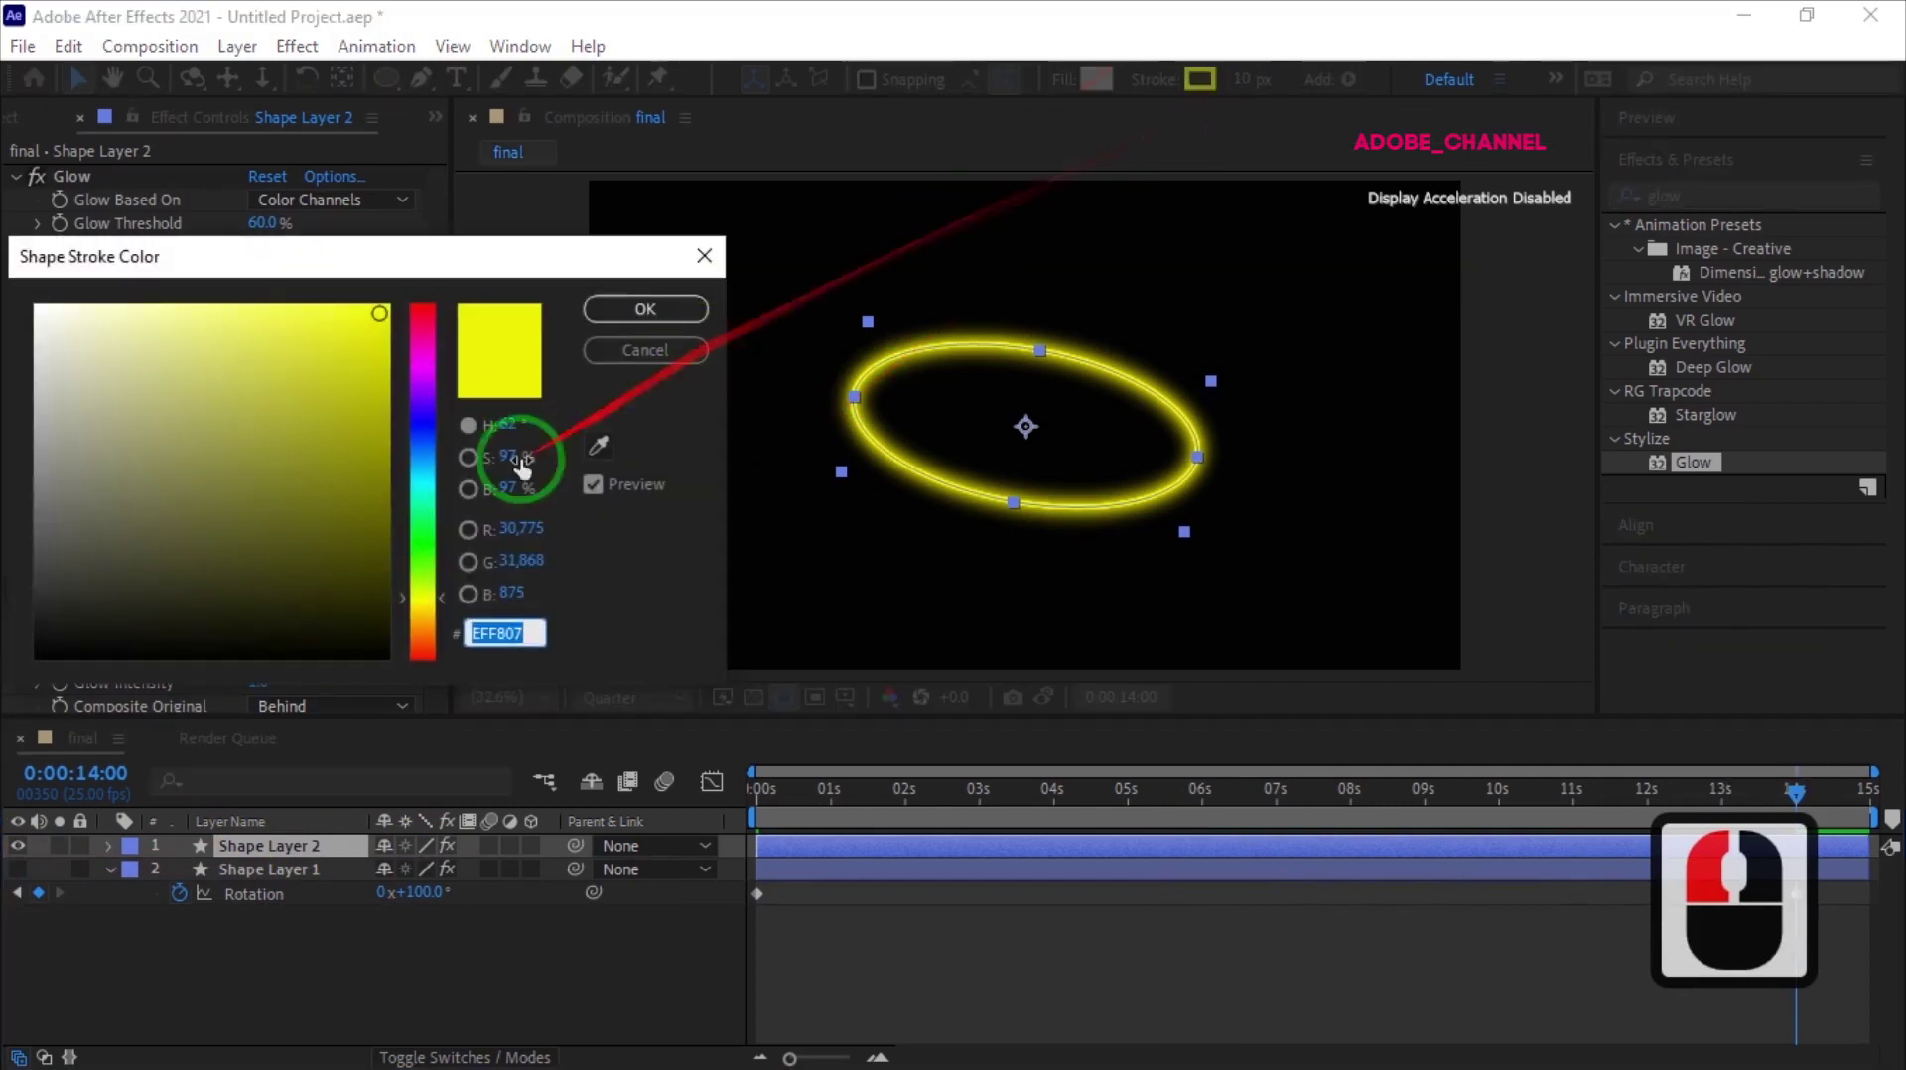
pyautogui.click(438, 568)
pyautogui.click(649, 324)
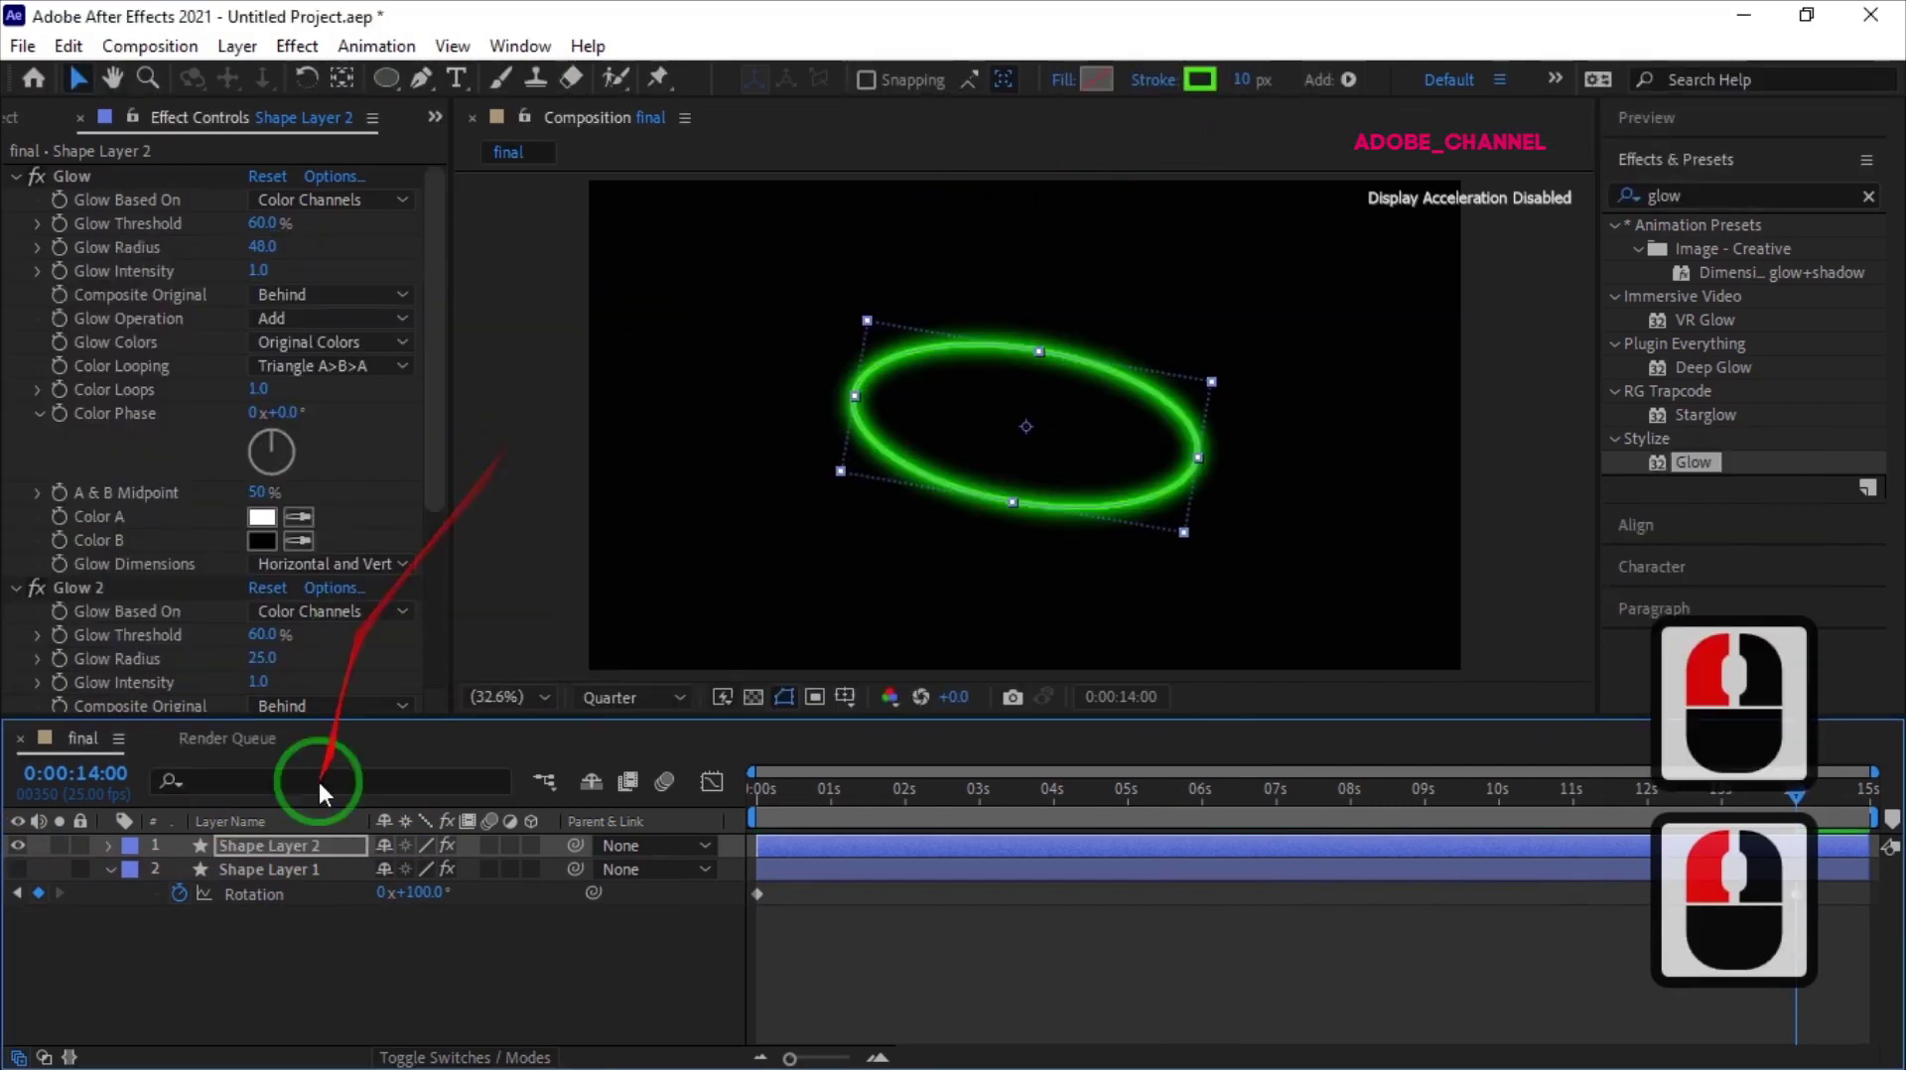
# Give the green ellipse its own rotation keyframe value so it spins opposite
pyautogui.press('r')
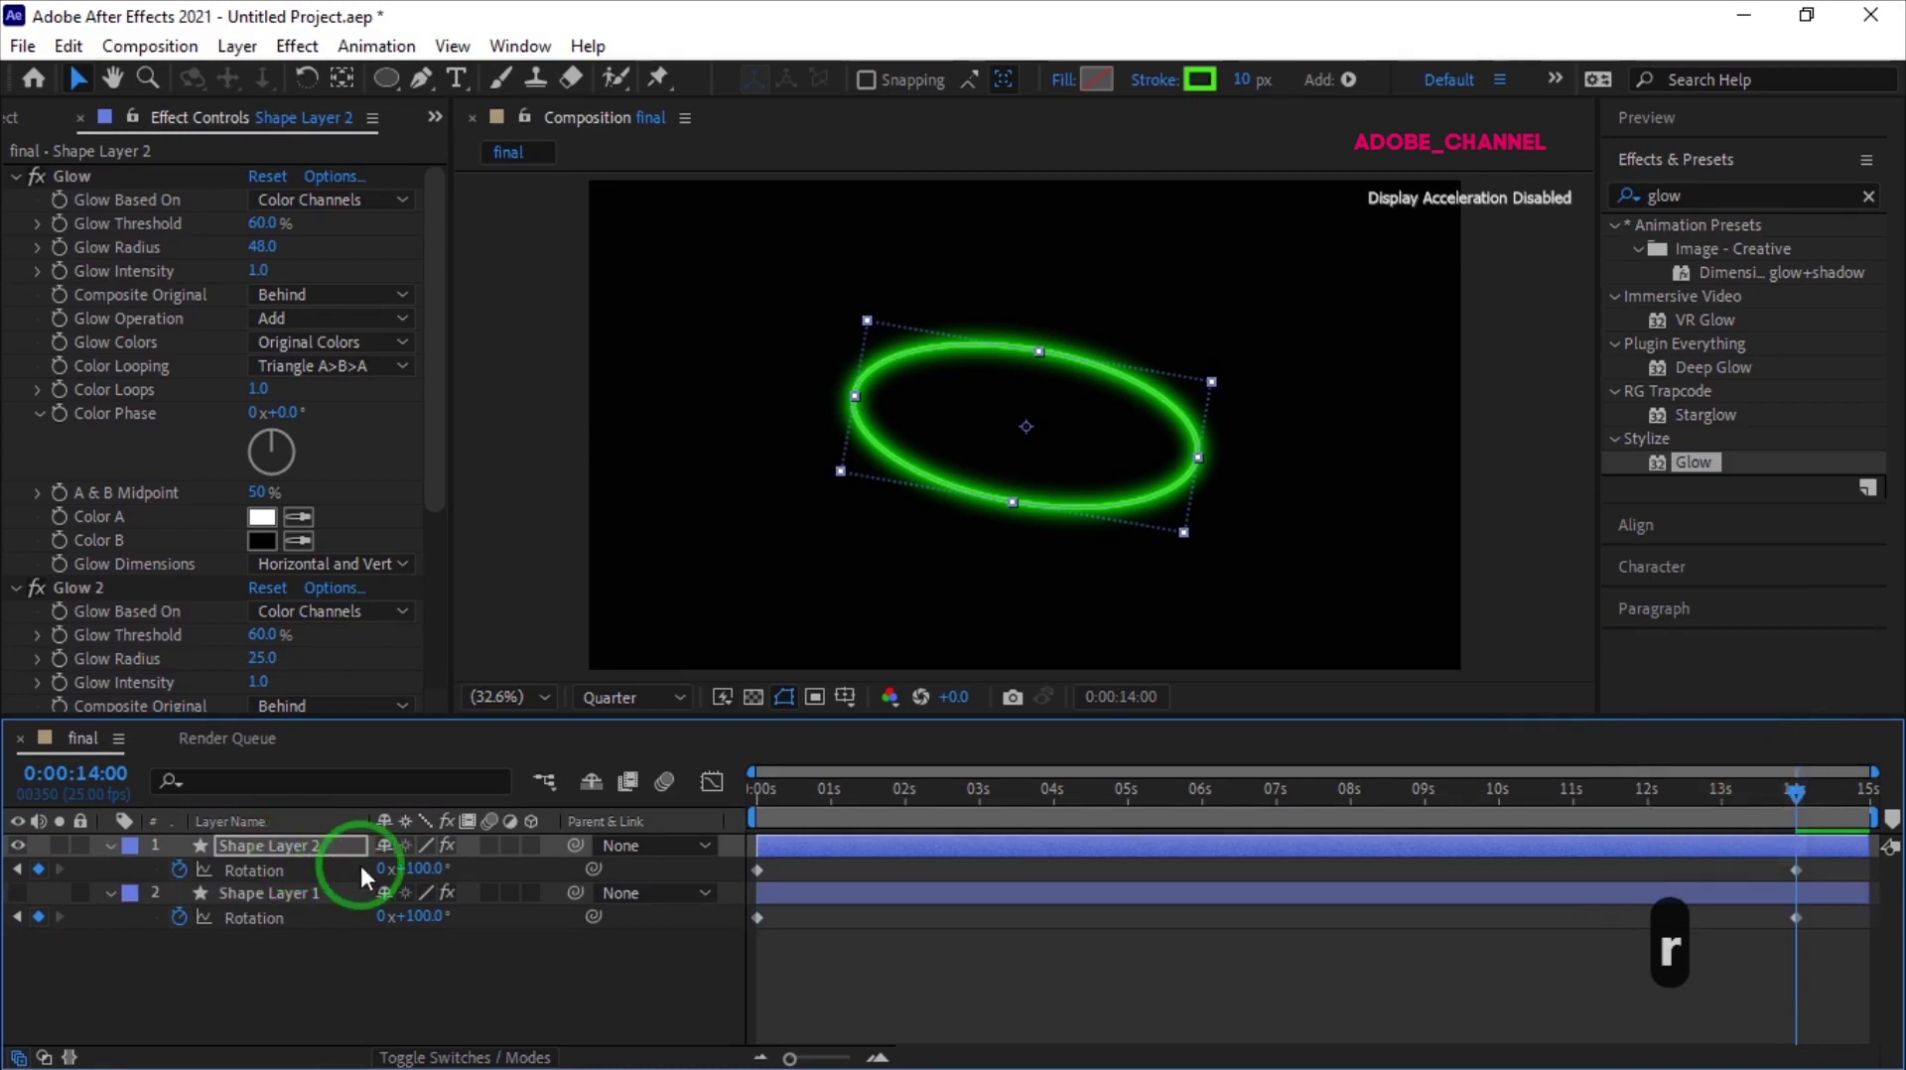
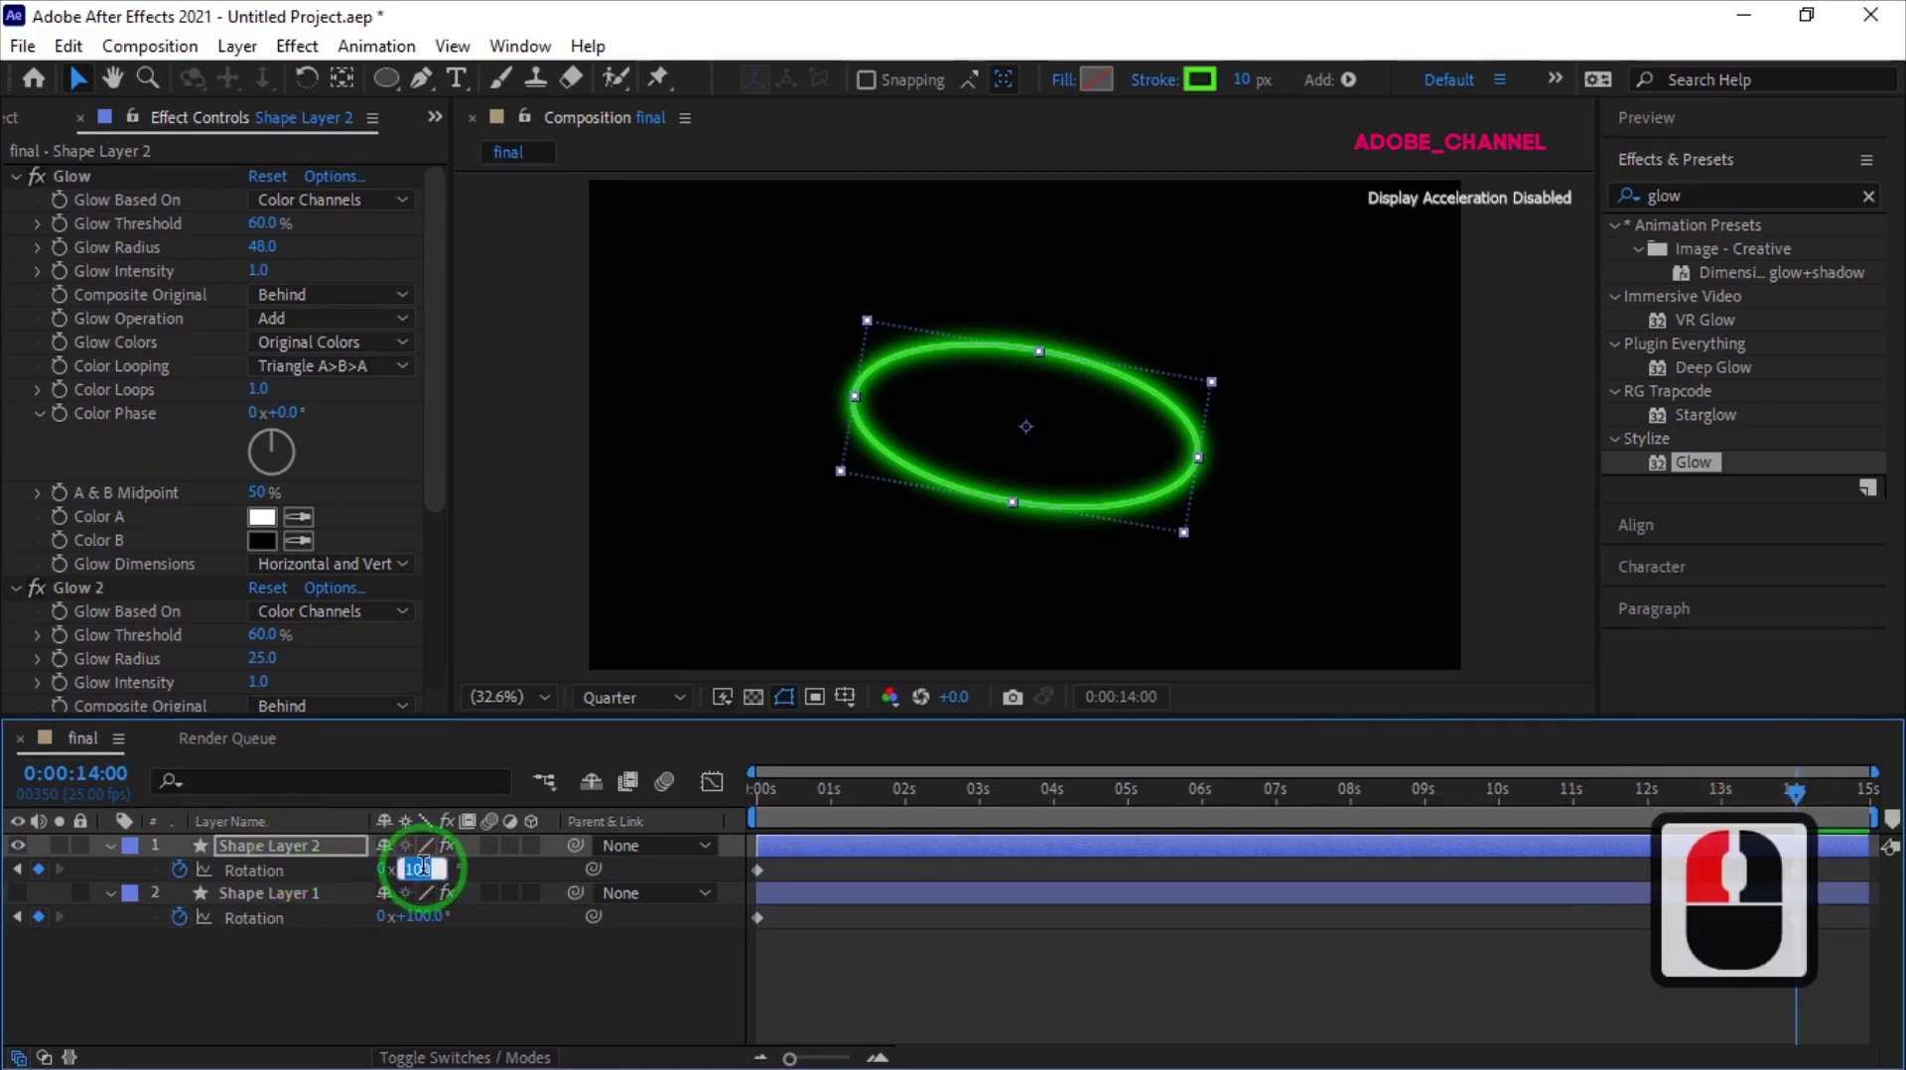
pyautogui.write('30')
pyautogui.press('Return')
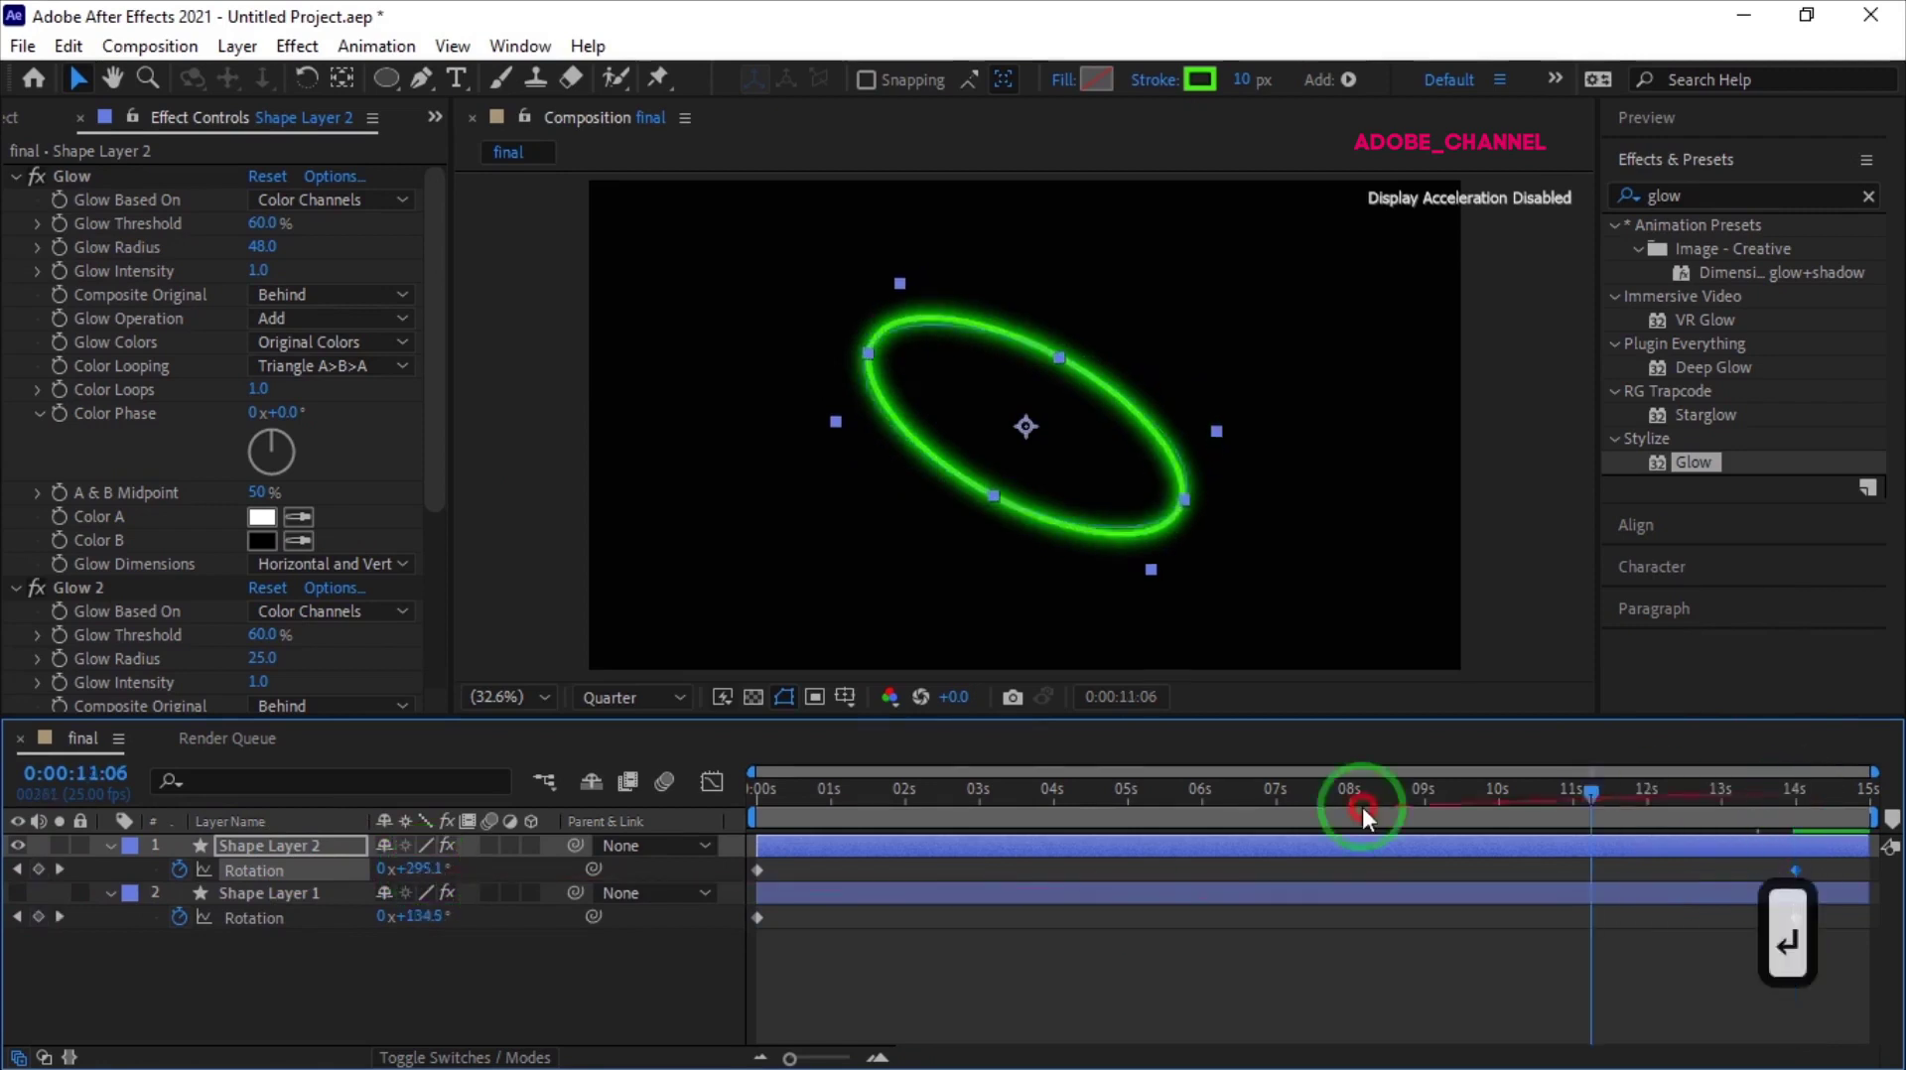
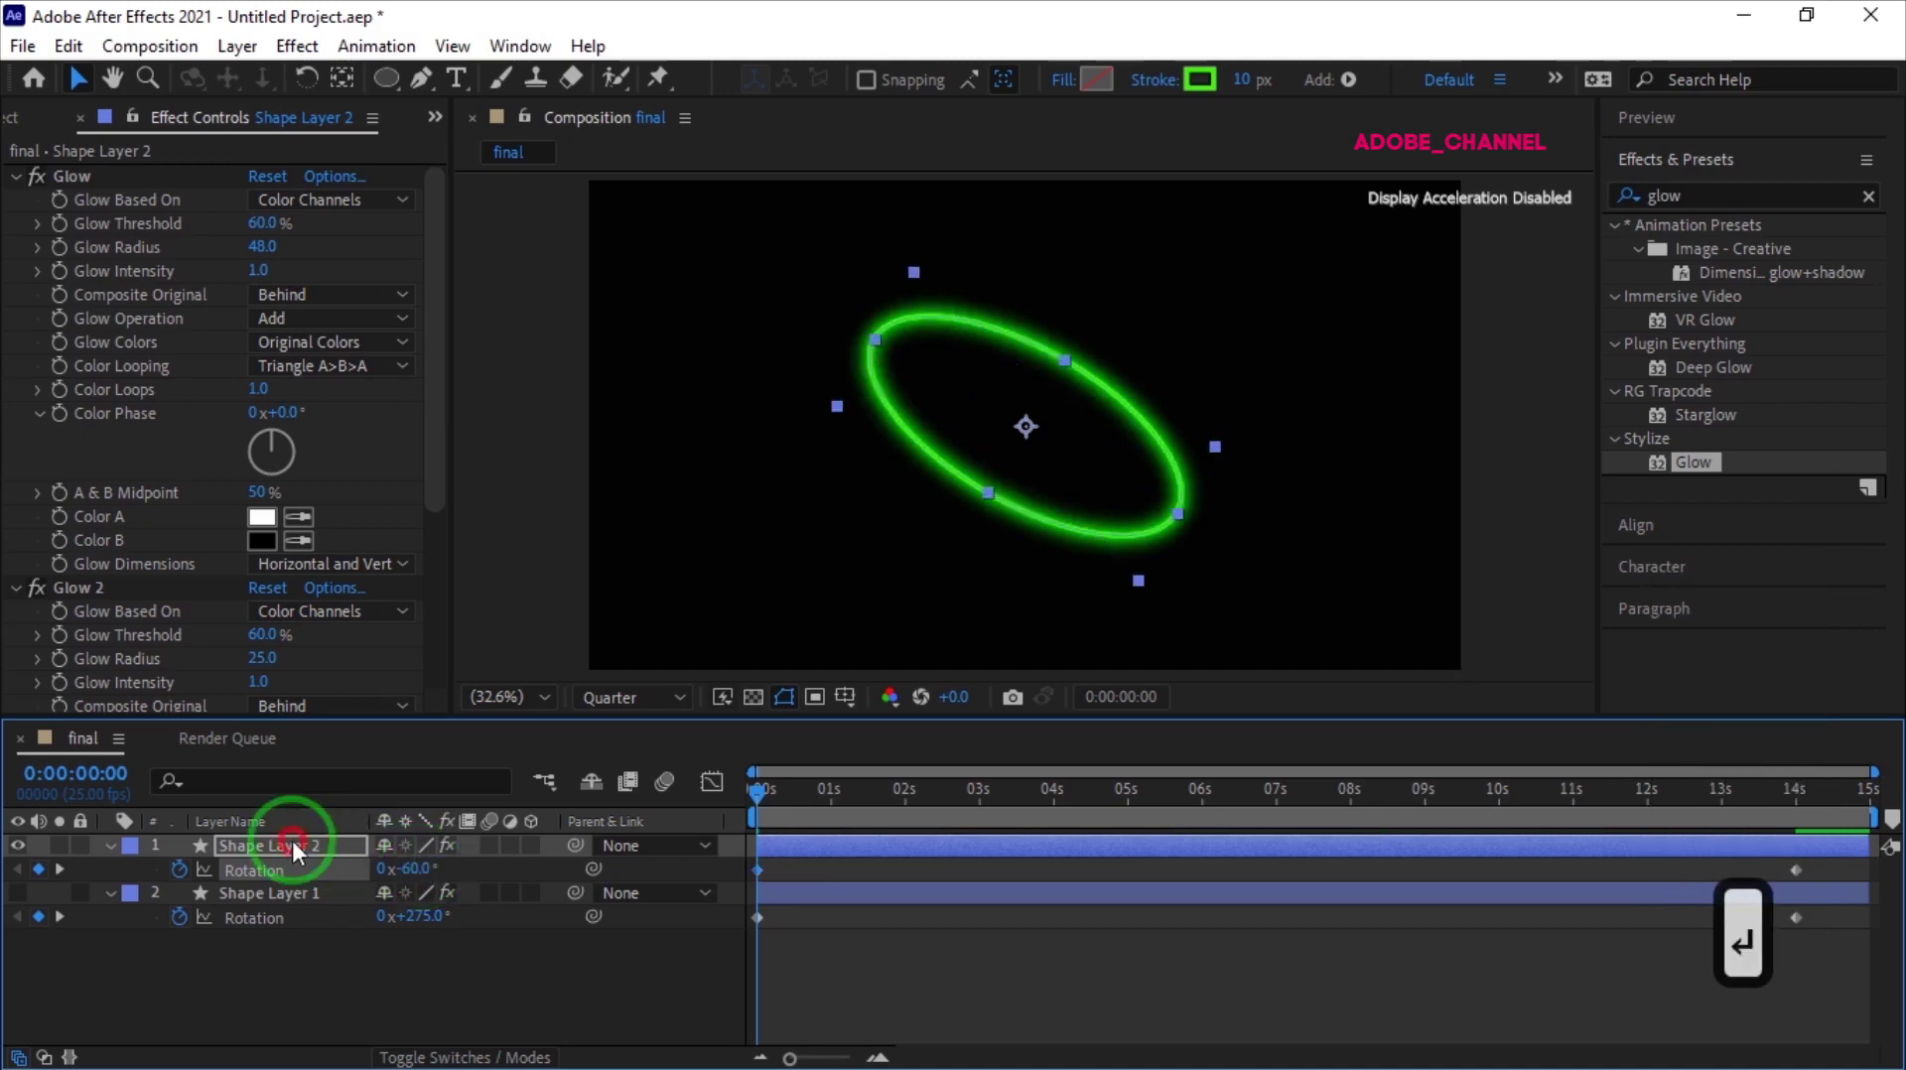
# Duplicate the green ellipse and recolour the copy magenta
pyautogui.click(300, 854)
pyautogui.press('ctrl+d')
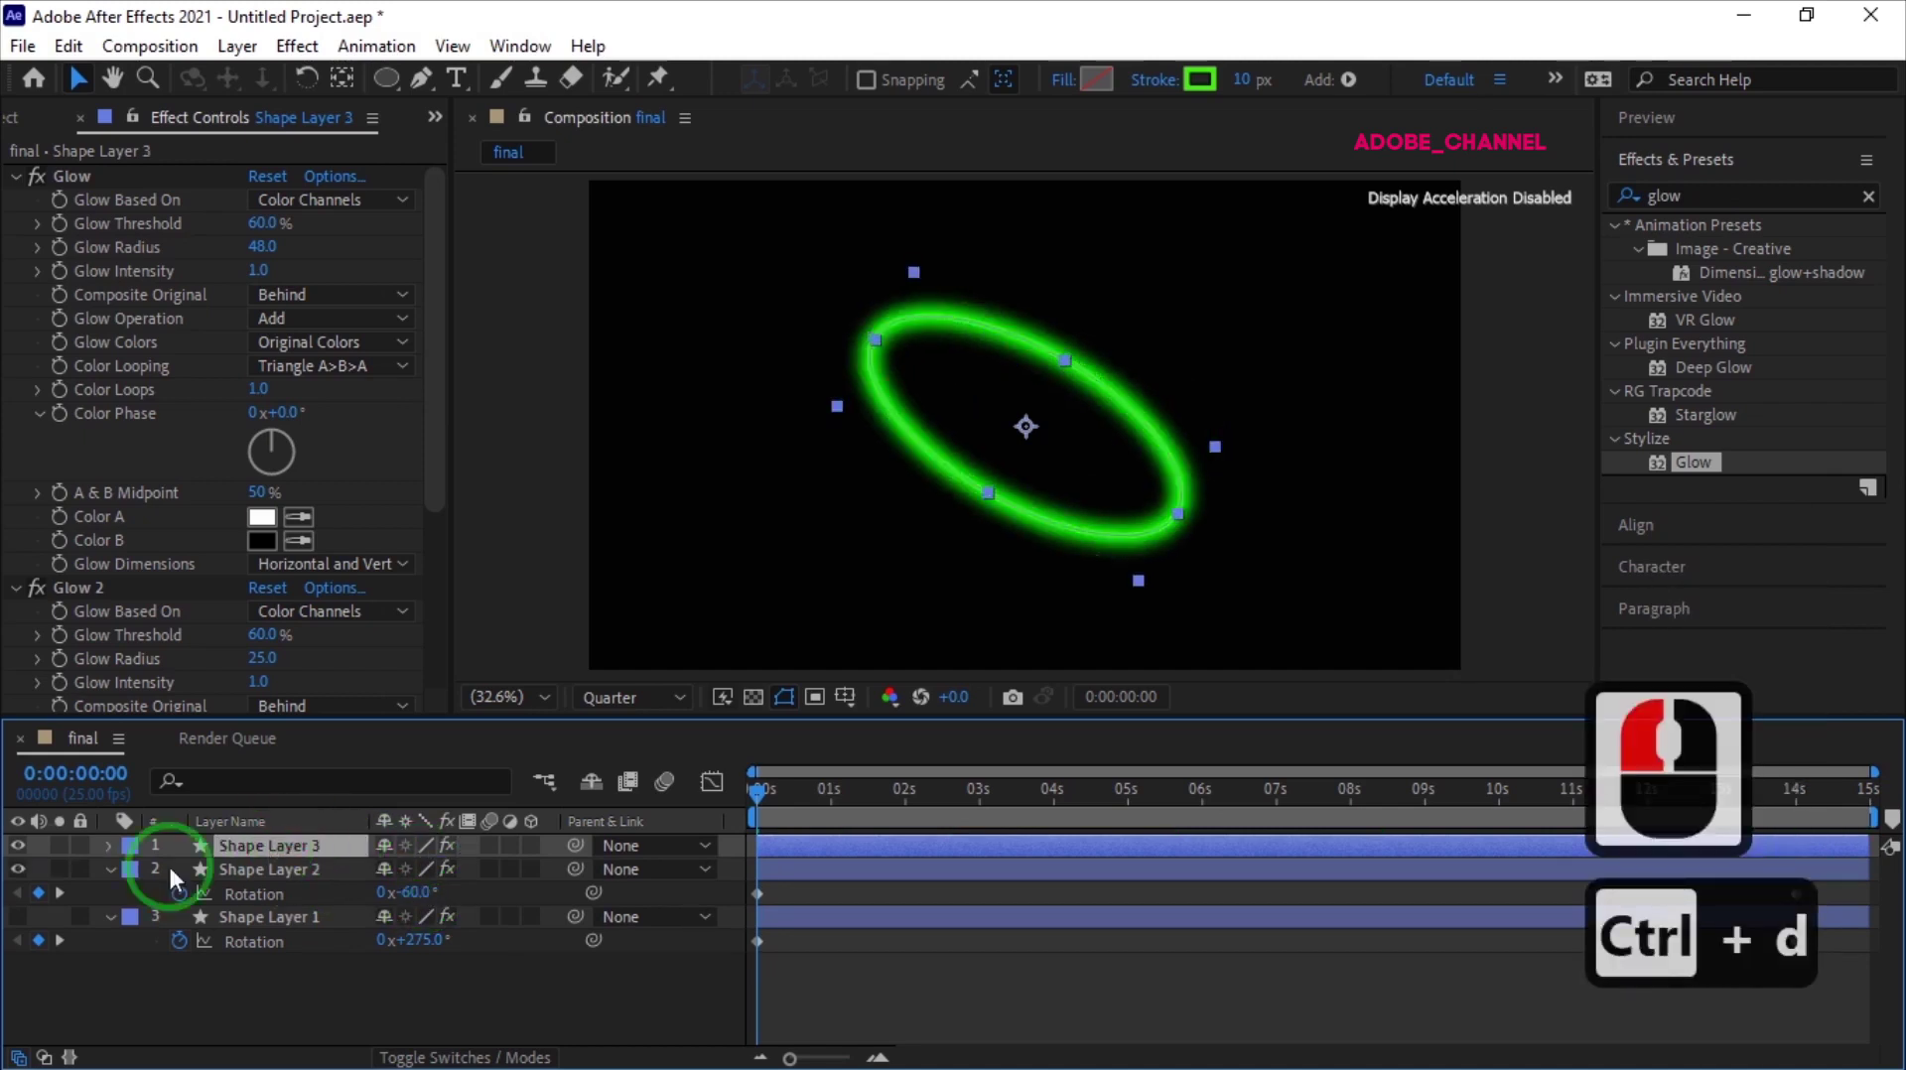
pyautogui.click(30, 884)
pyautogui.click(1218, 103)
pyautogui.click(430, 354)
pyautogui.click(653, 330)
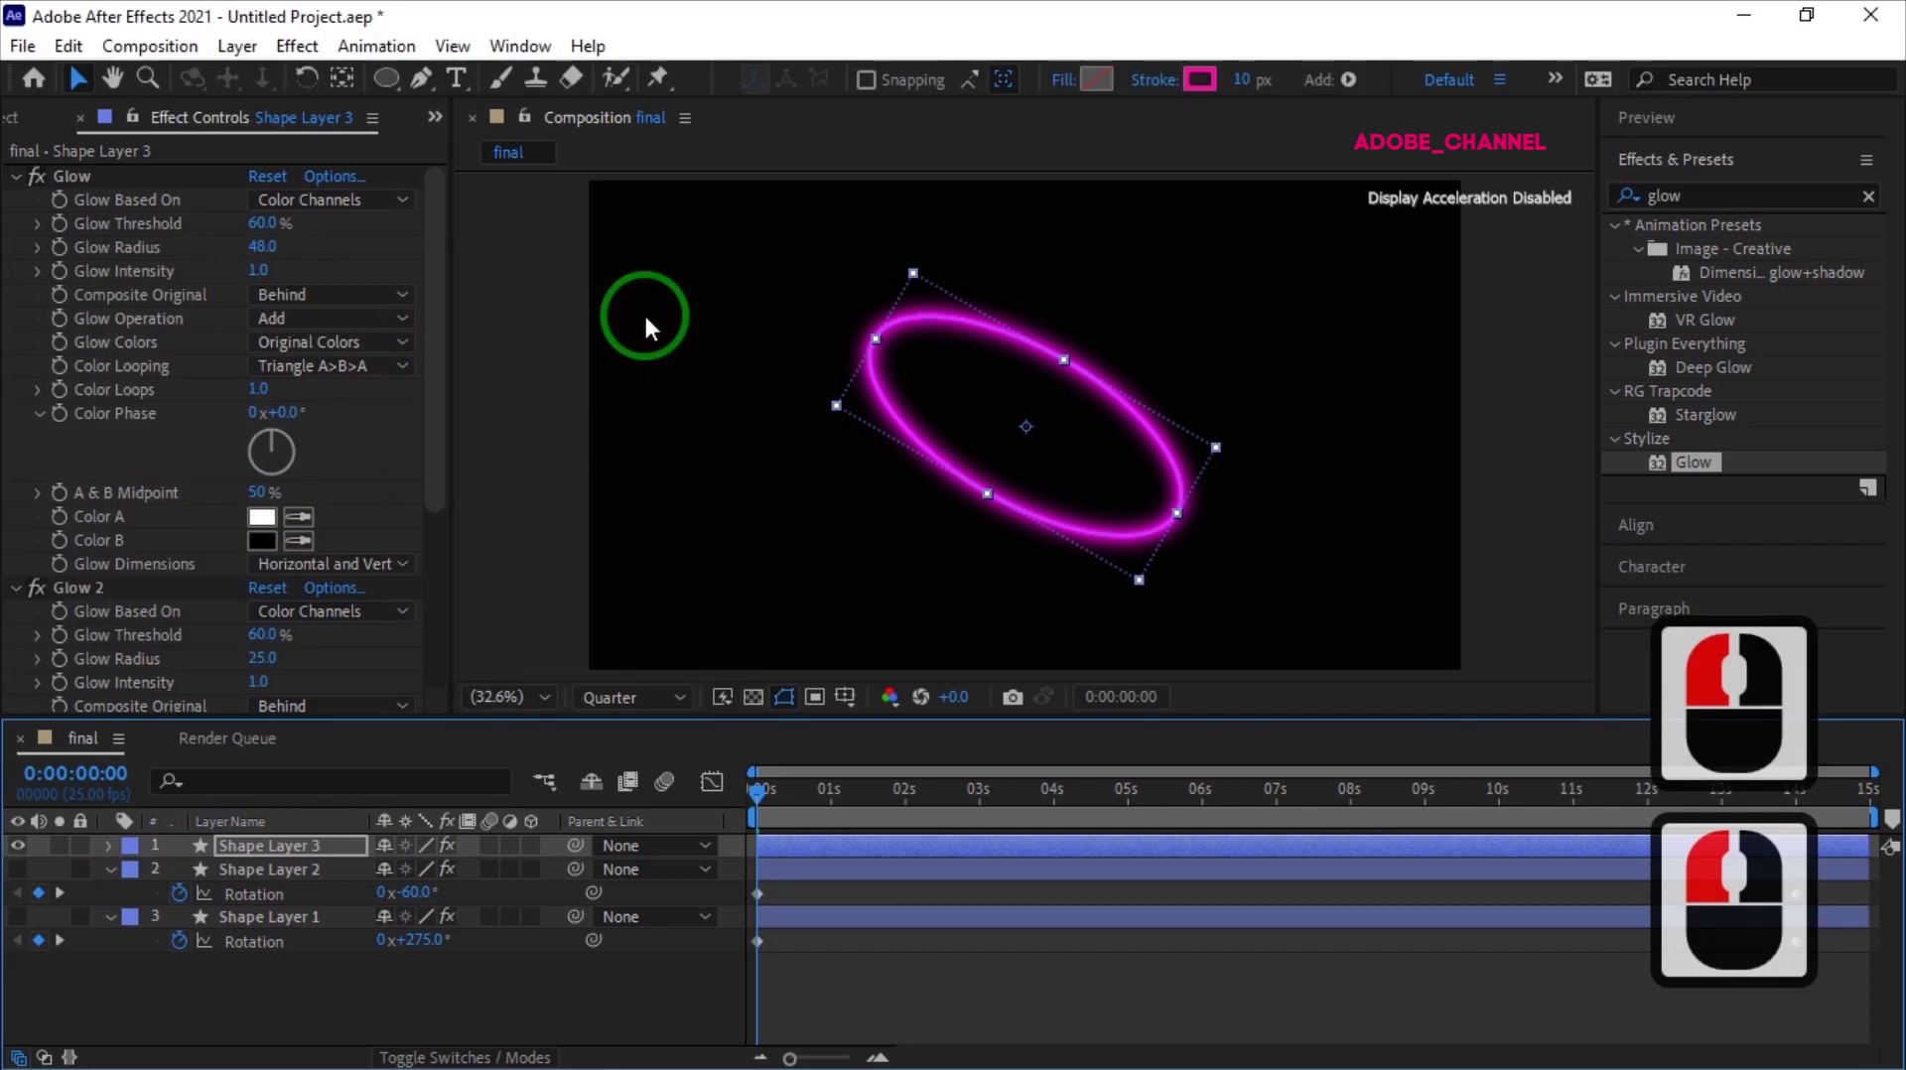
# Reveal the magenta layer's Rotation property to set its own angle
pyautogui.click(296, 855)
pyautogui.press('r')
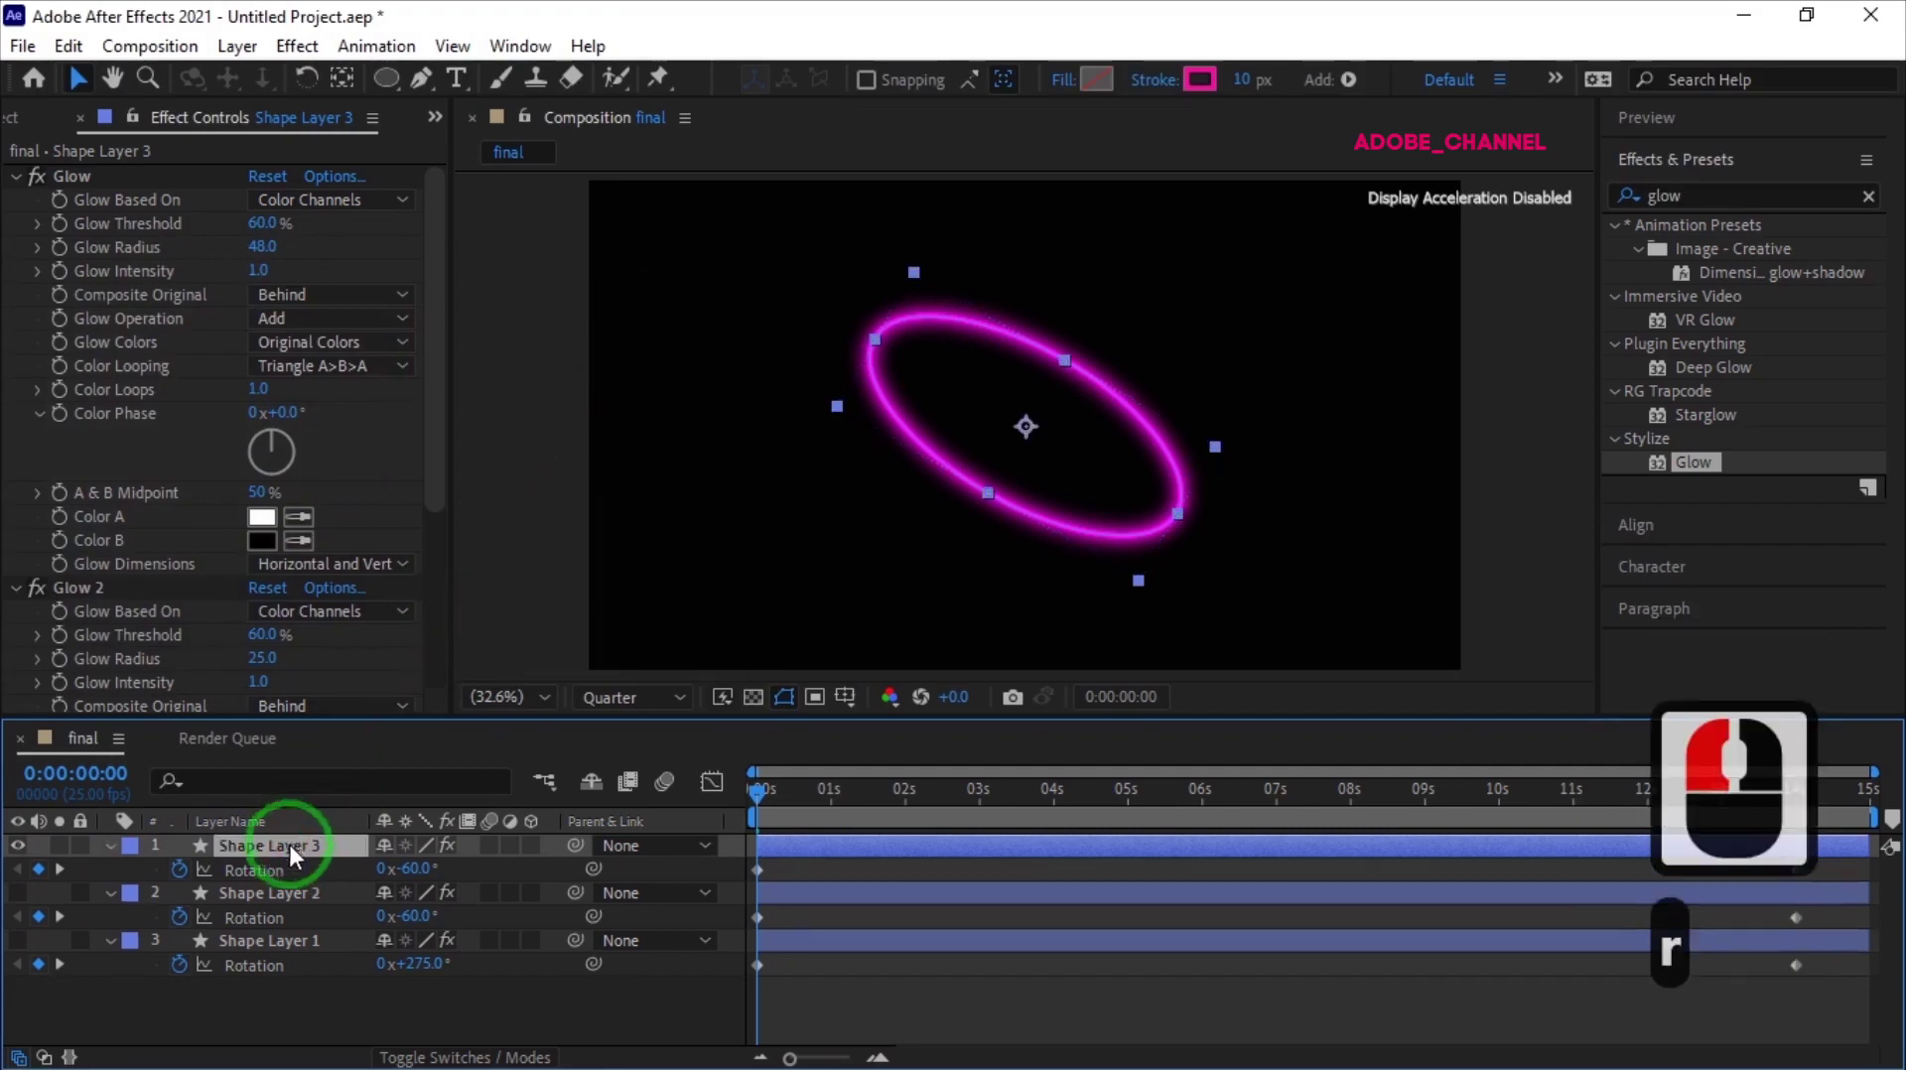
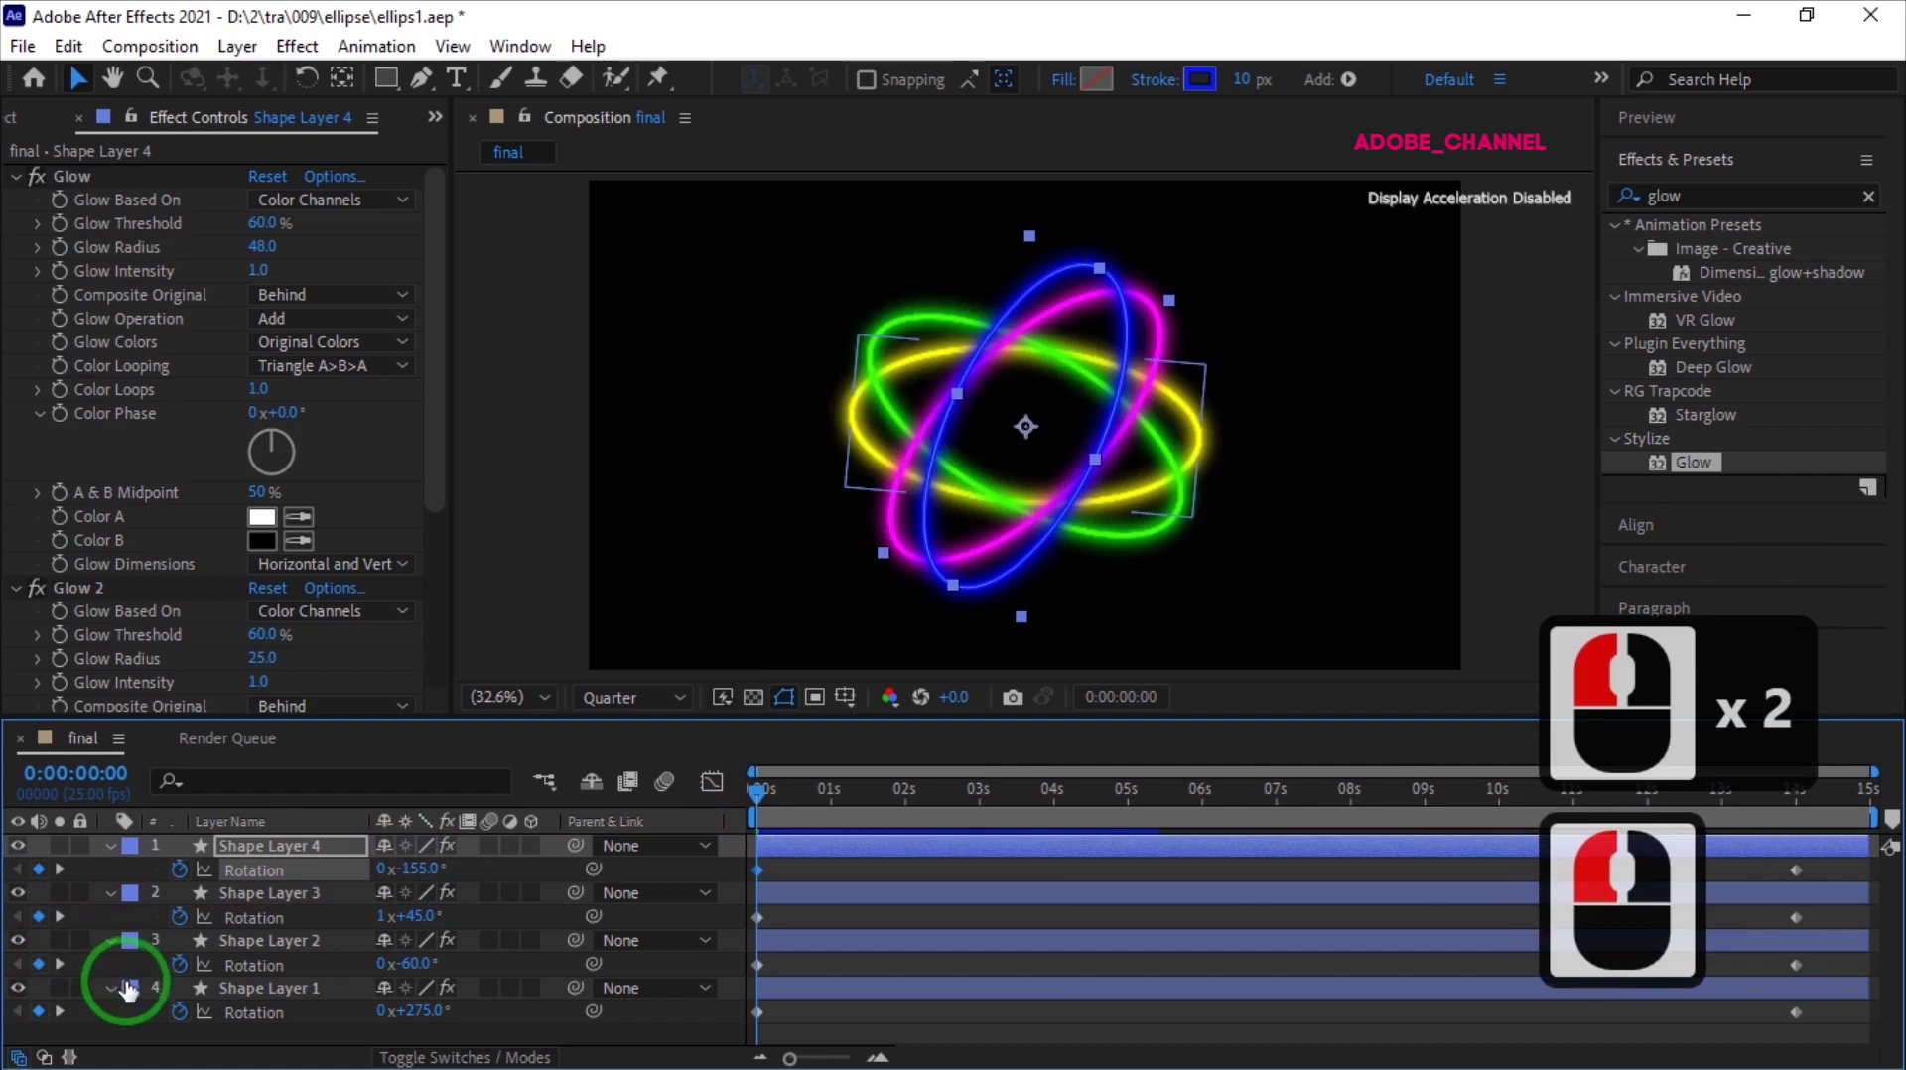
# Preview the four rotating neon ellipses playing back like an atom
pyautogui.click(1745, 145)
pyautogui.click(1746, 170)
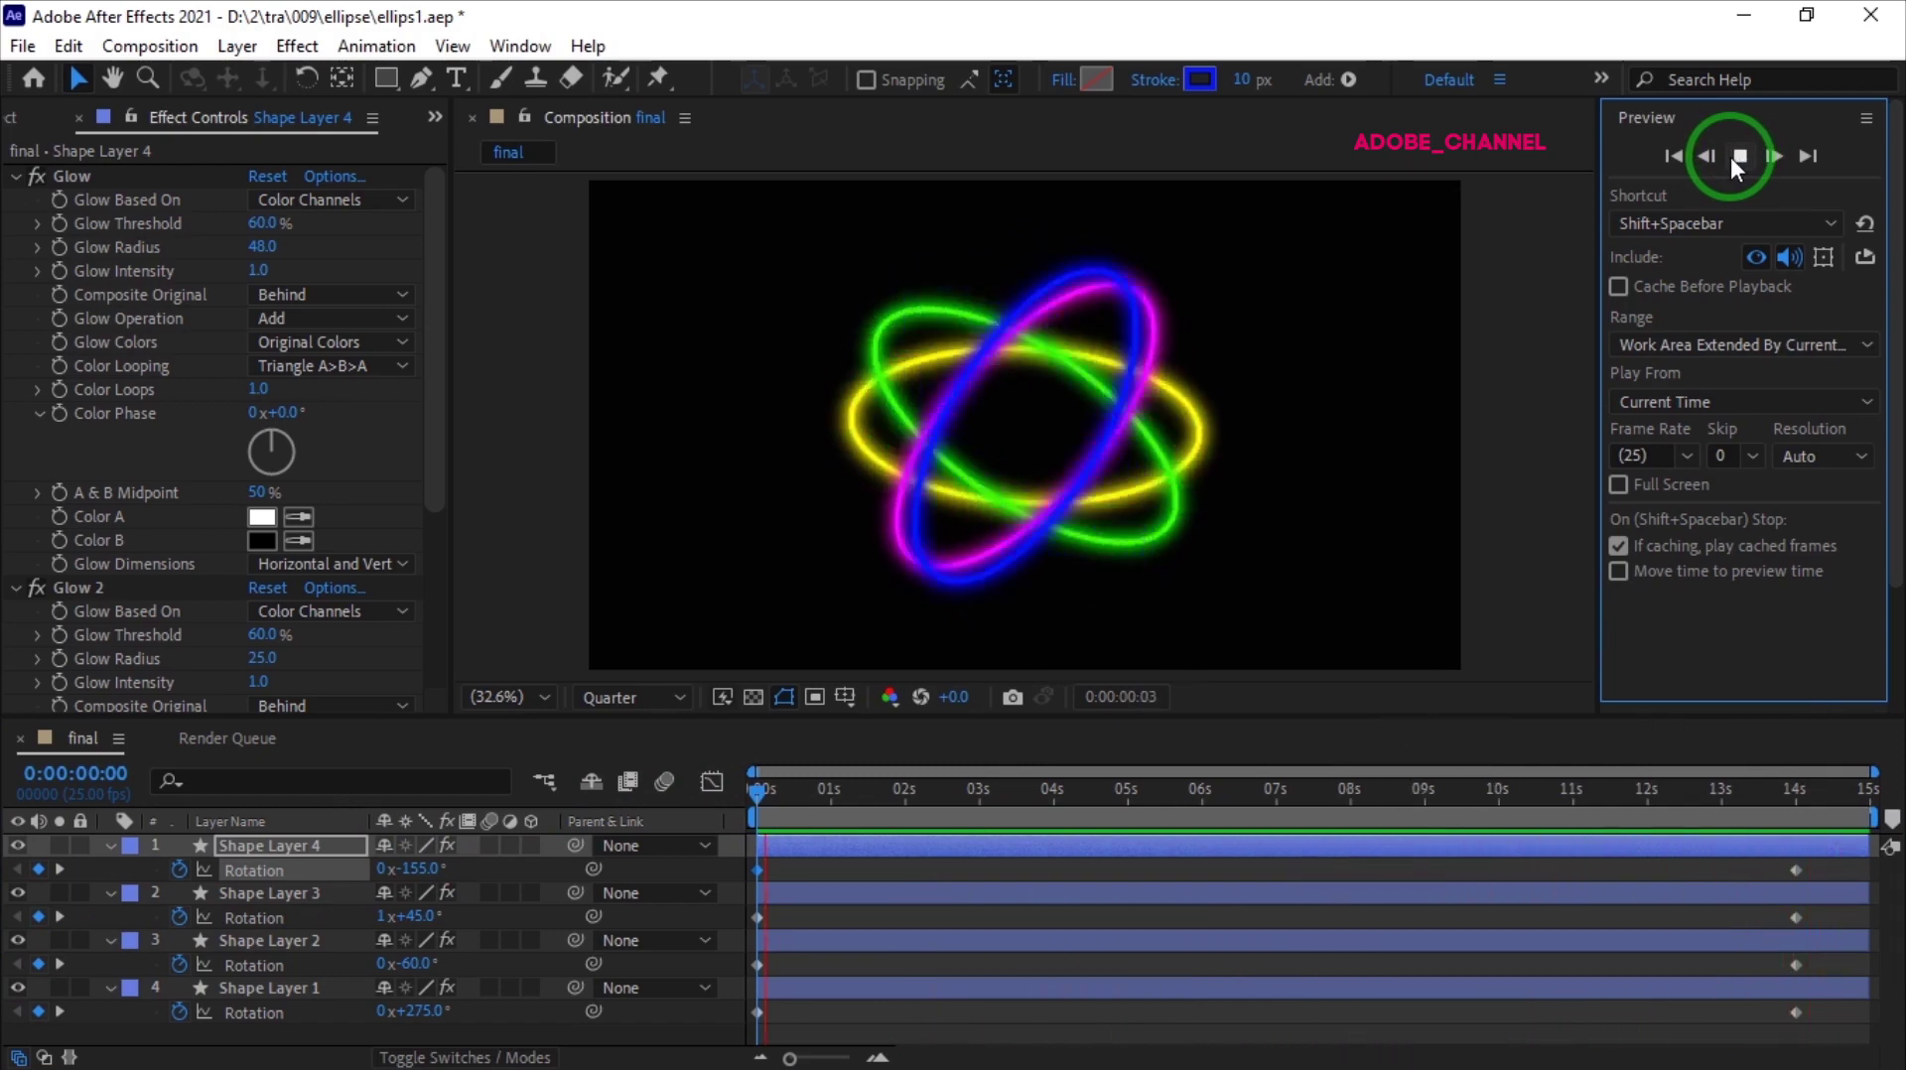
pyautogui.moveTo(1739, 170); pyautogui.dragTo(855, 800)
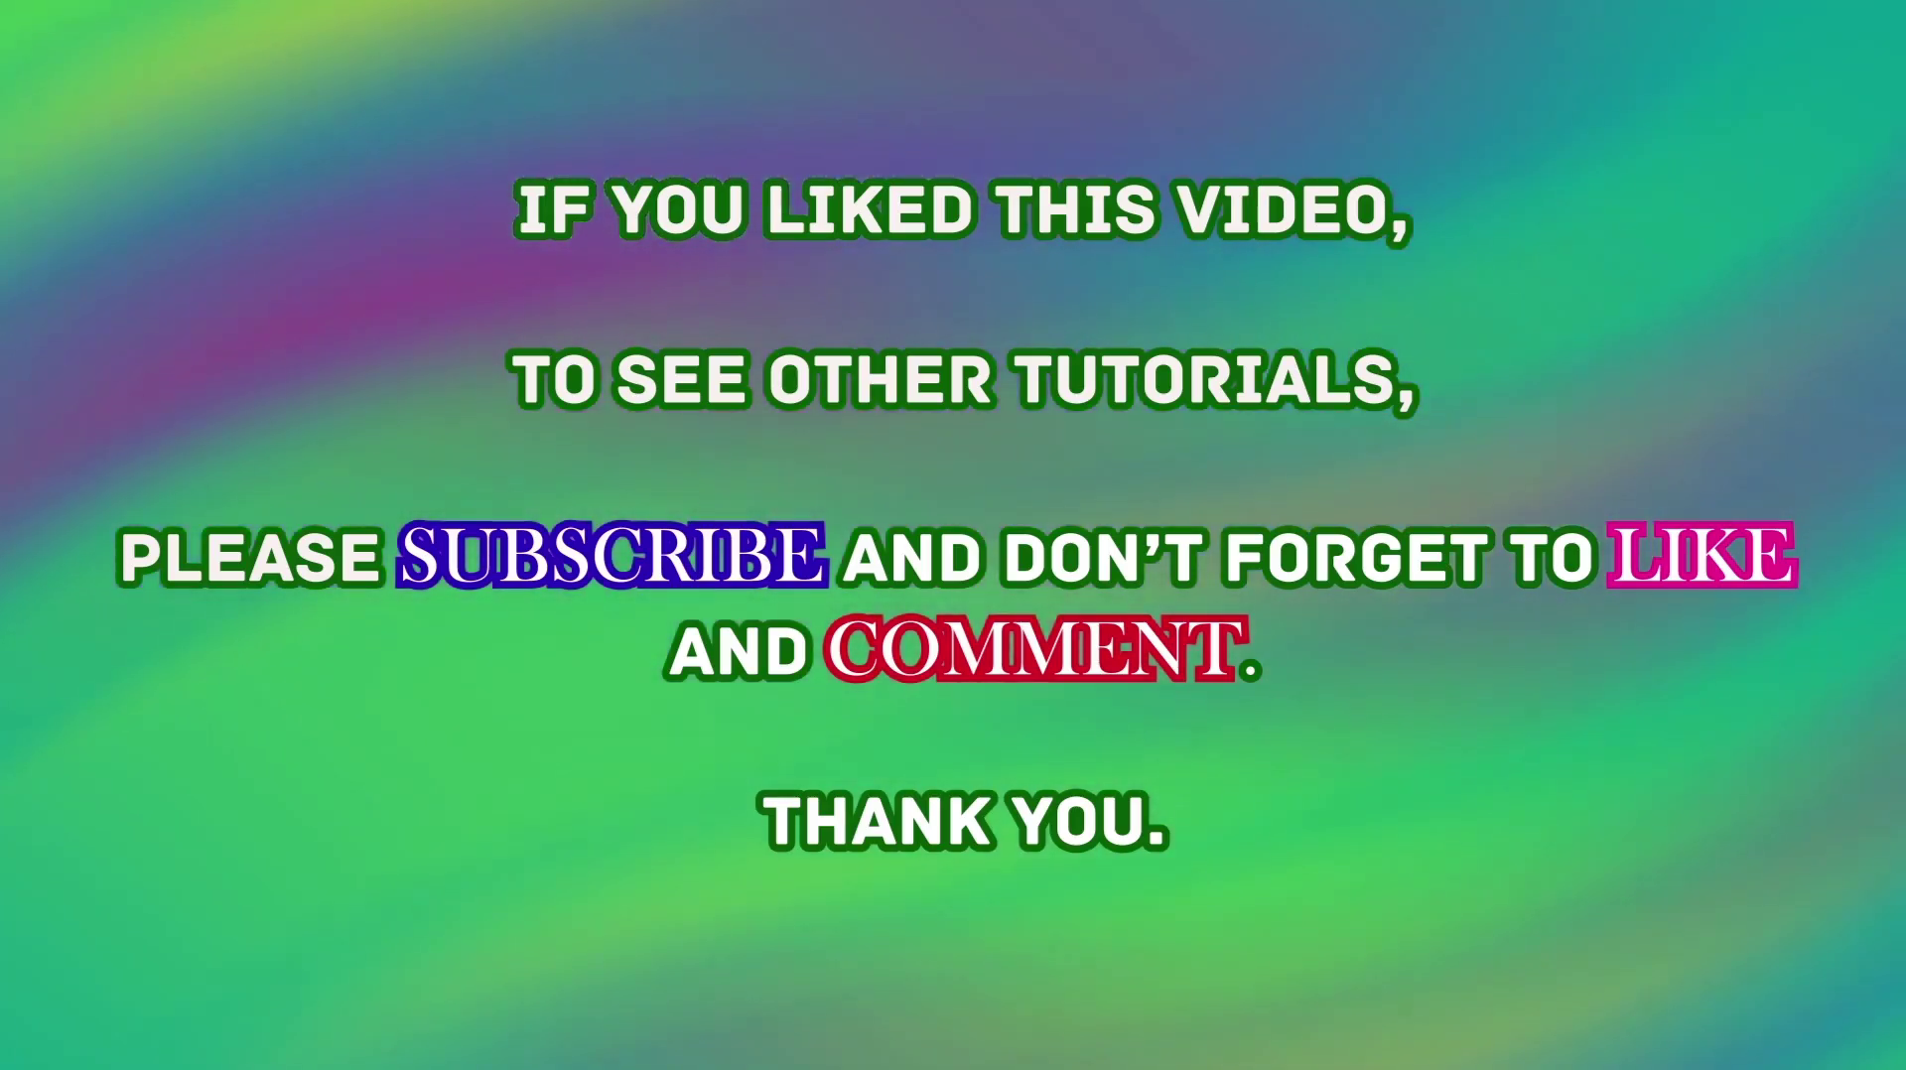